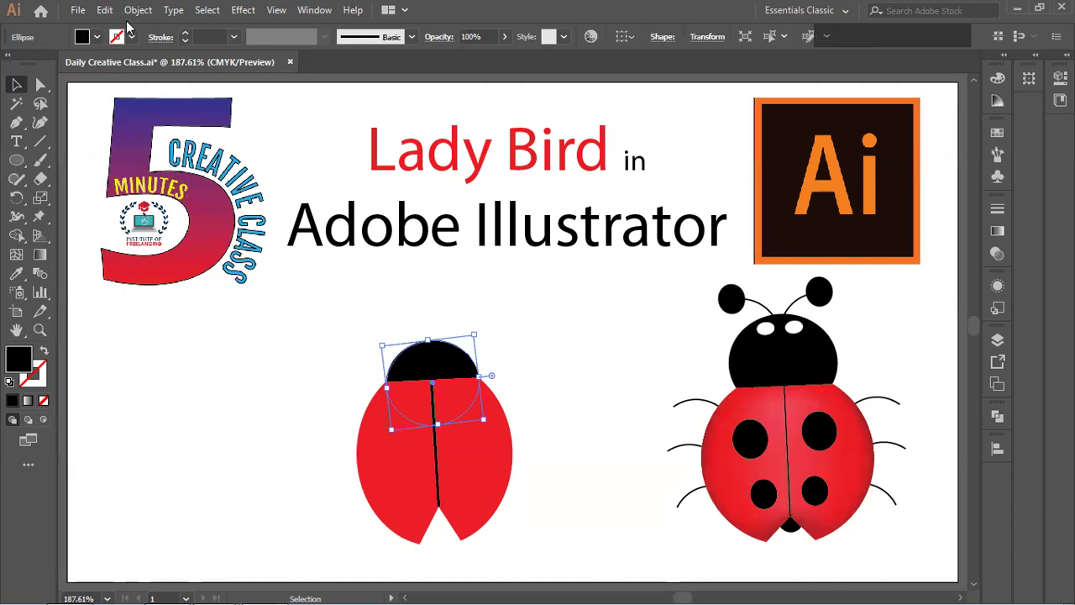
Step: Paste a copy of the black head in front, shrink it, move it to the body's bottom and send it to back
left_click(111, 17)
left_click(125, 90)
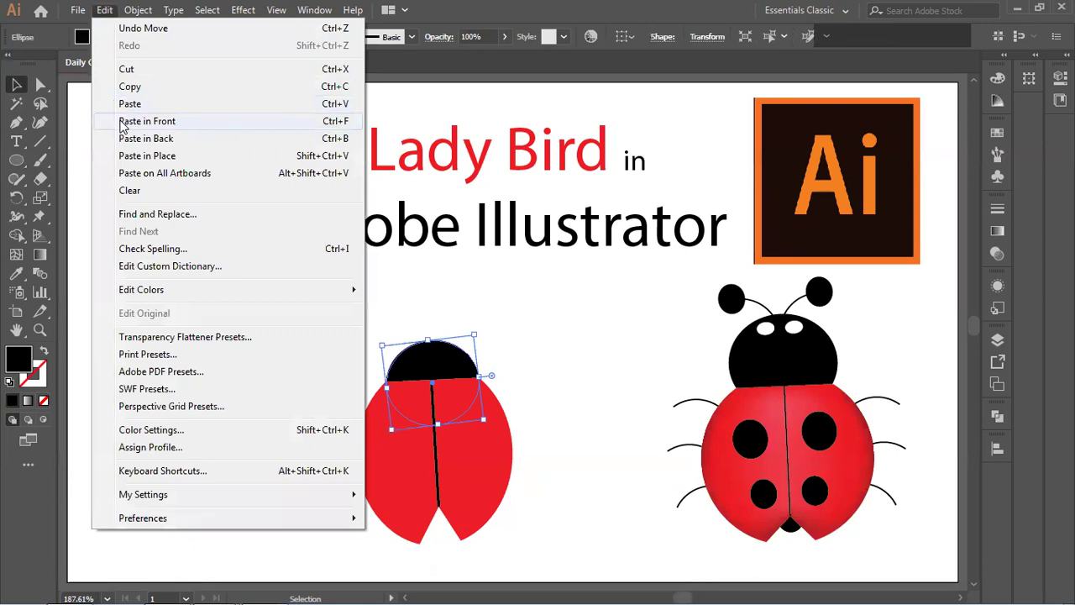
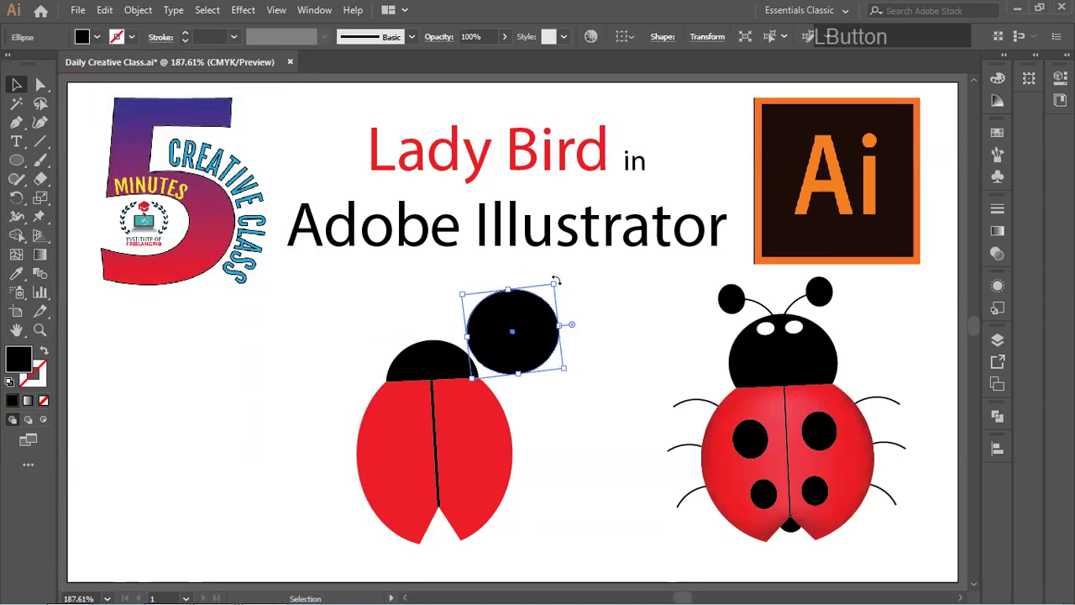
left_click(594, 212)
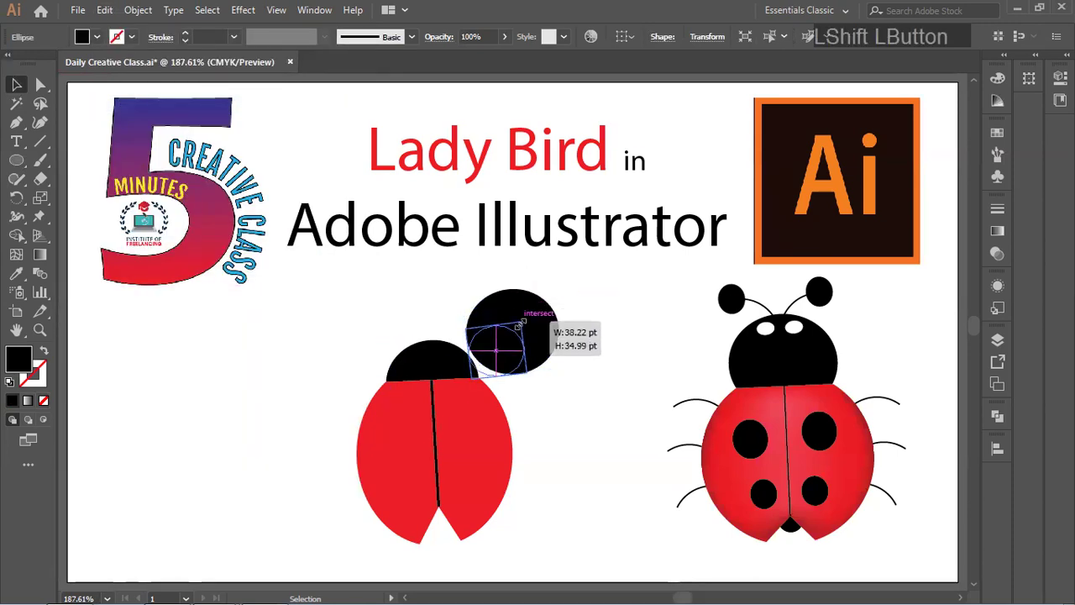
left_click(594, 212)
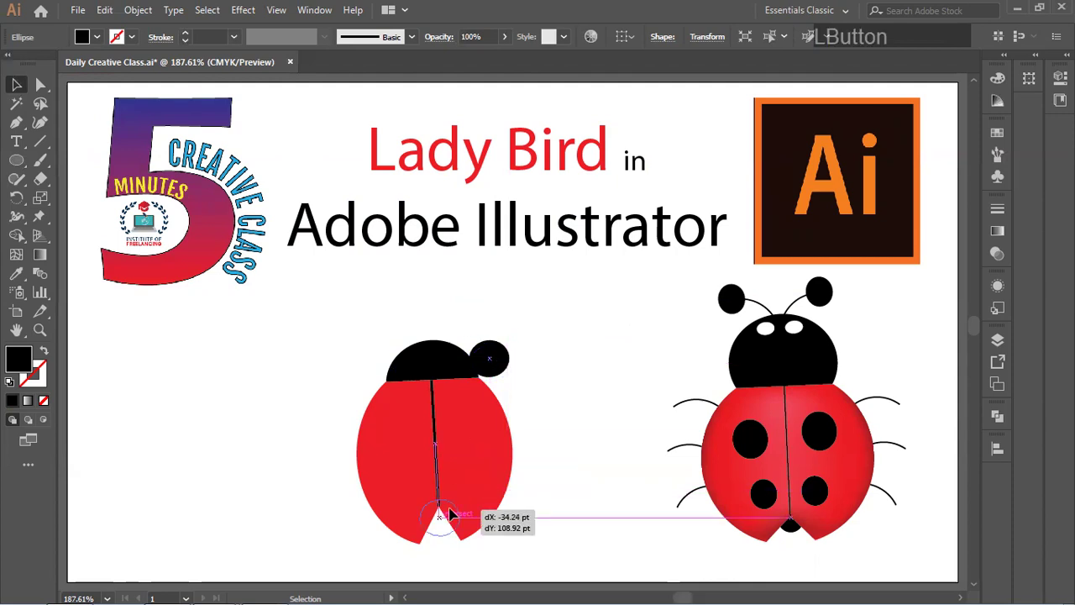
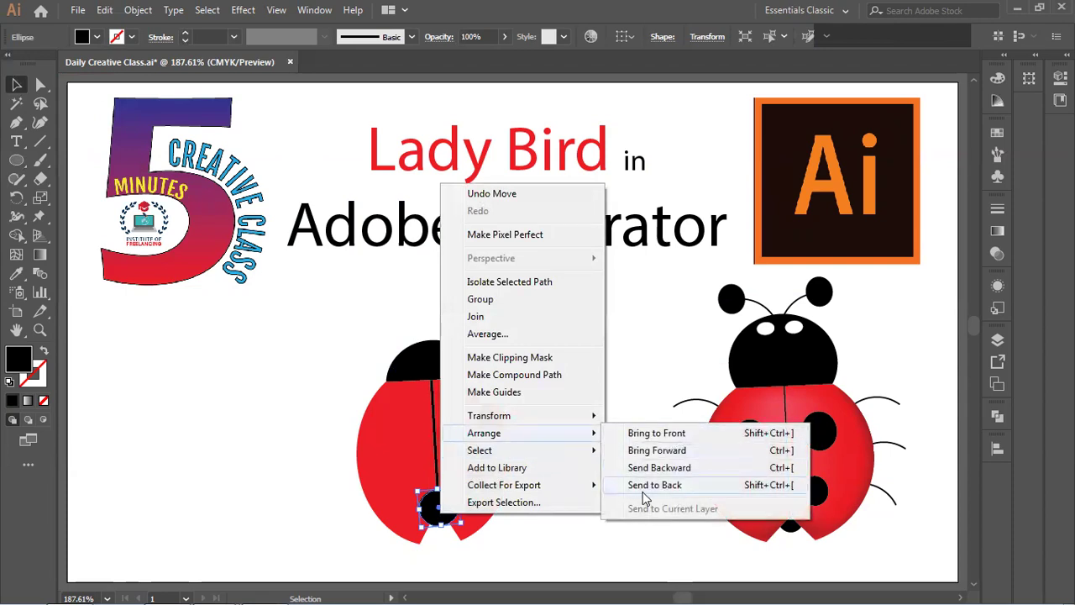
left_click(651, 486)
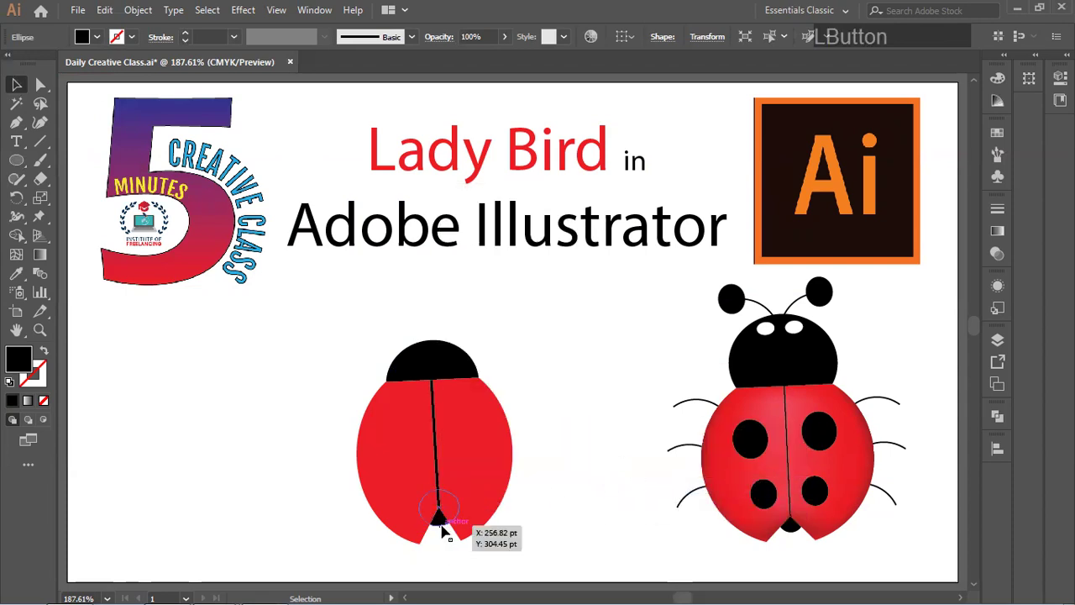
Step: Nudge the small tail circle down so it just peeks out between the wing tips
left_click(568, 511)
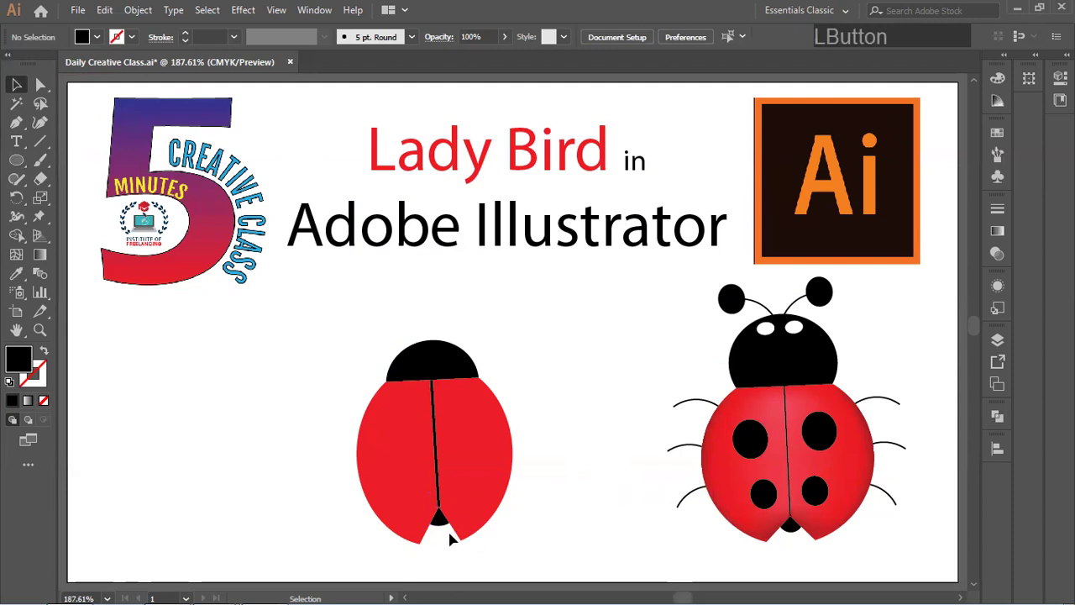
left_click(447, 525)
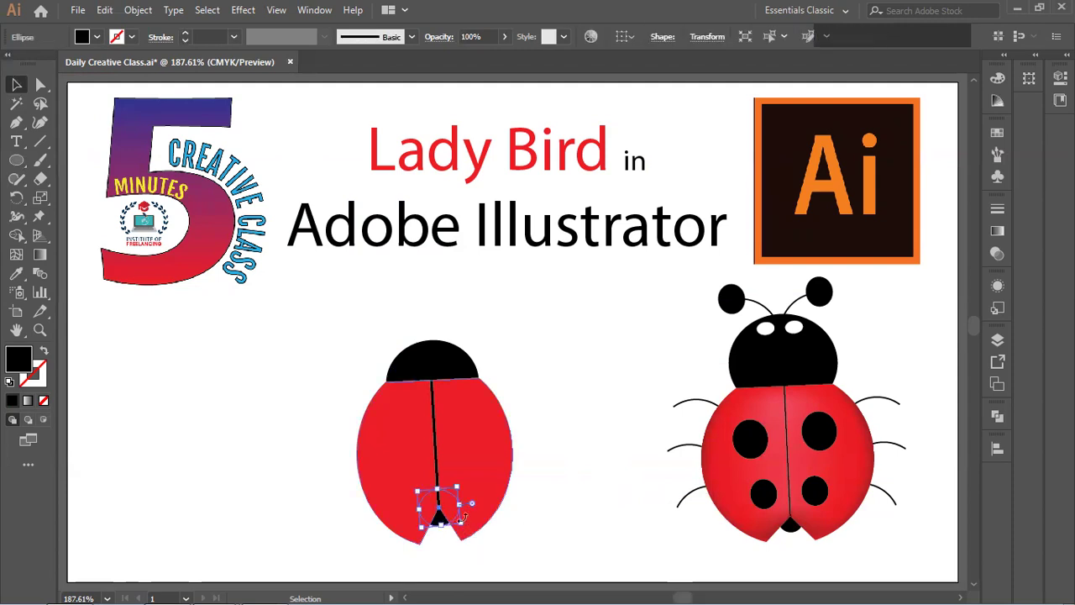
key("Down")
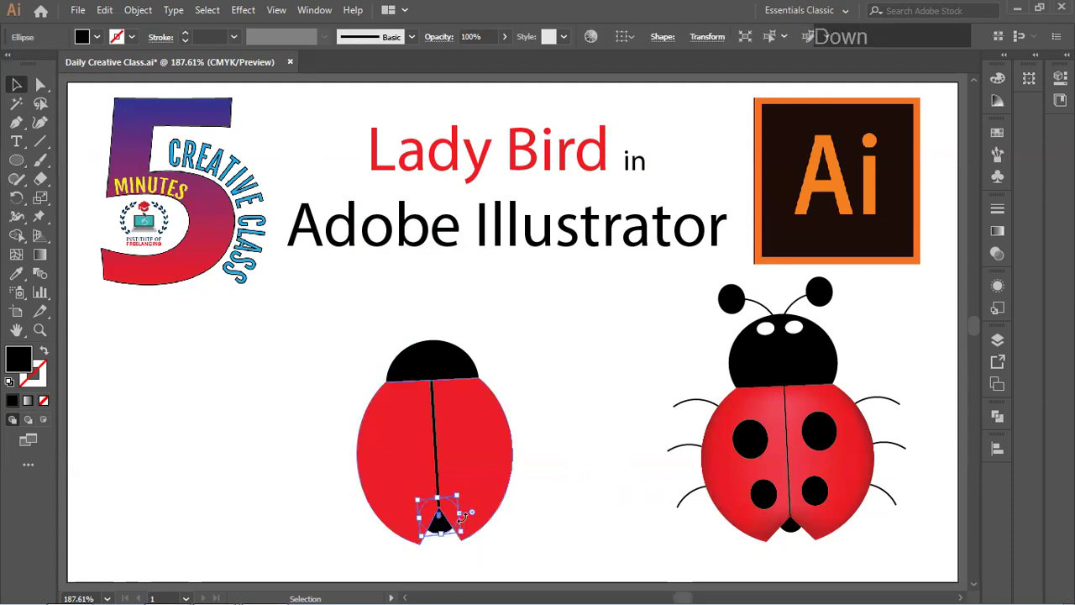
left_click(565, 489)
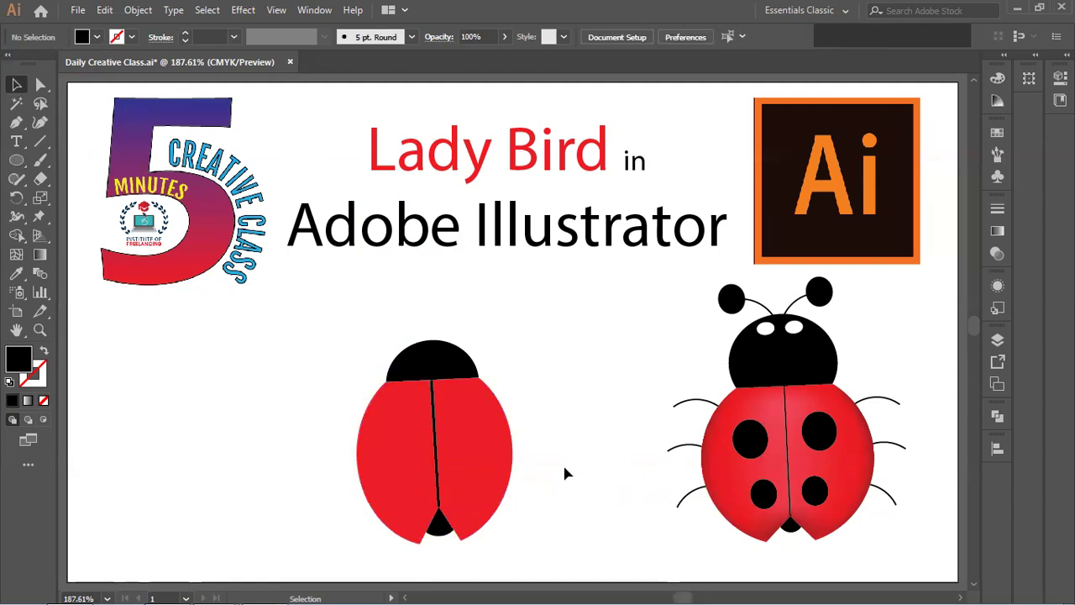
left_click(571, 466)
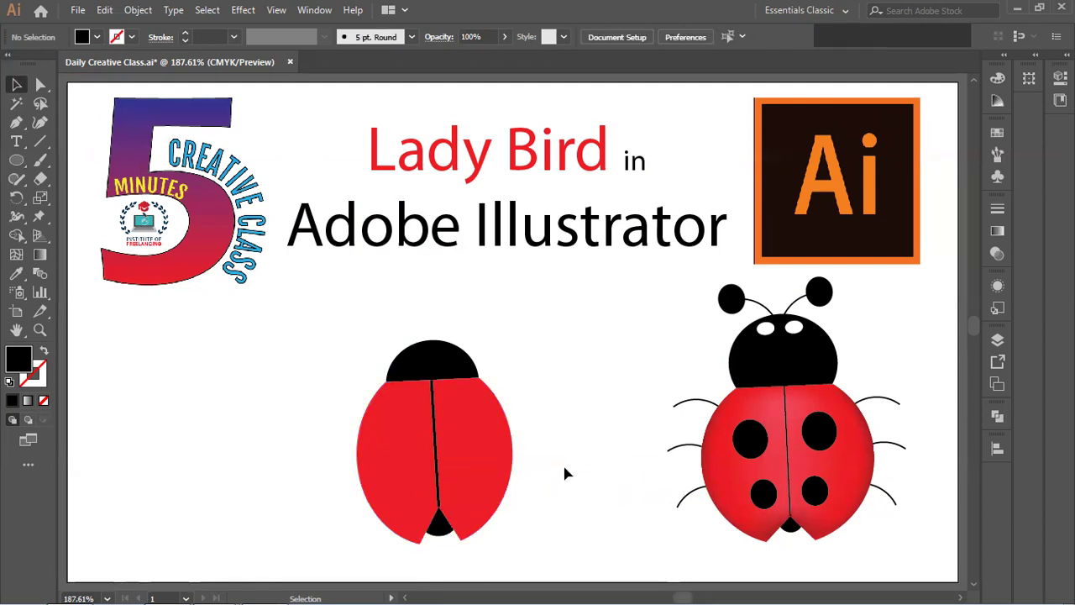
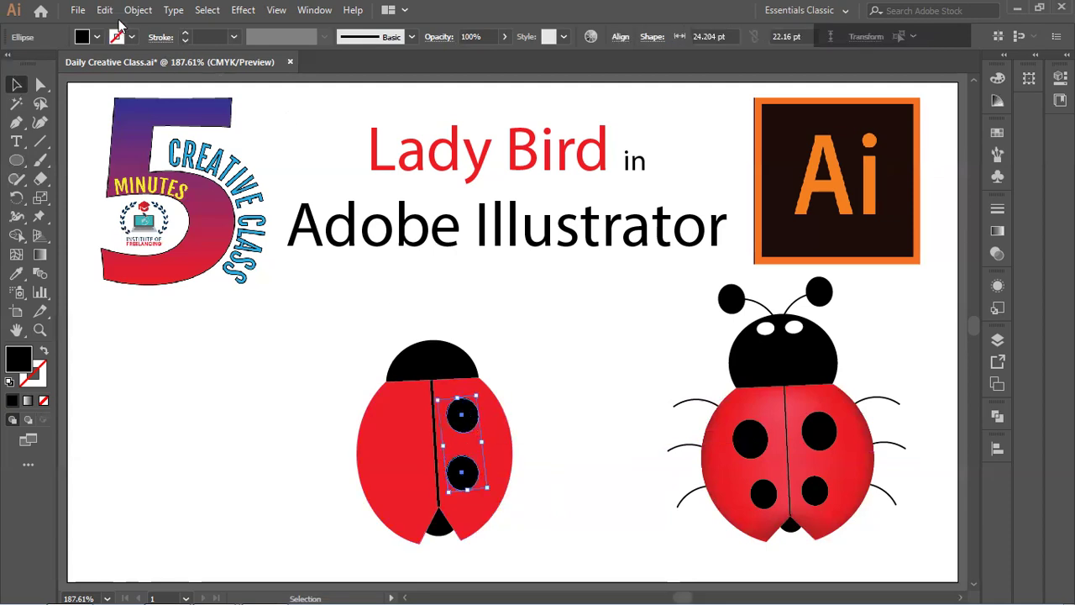
Step: Copy the two right-wing spots onto the left wing and nudge the lower left spot into place
left_click(109, 17)
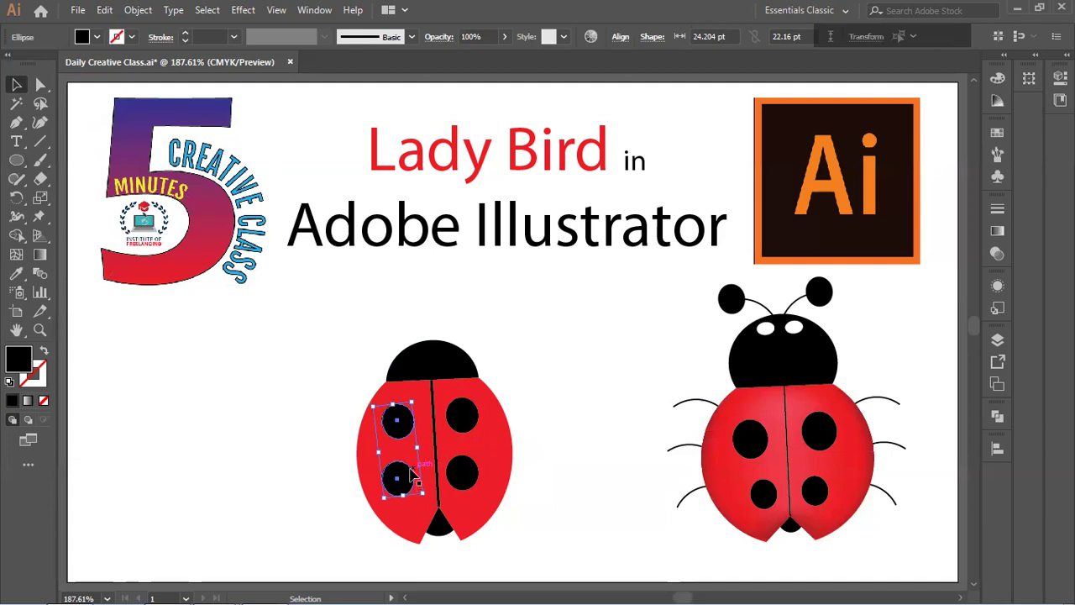
key("Right")
left_click(566, 462)
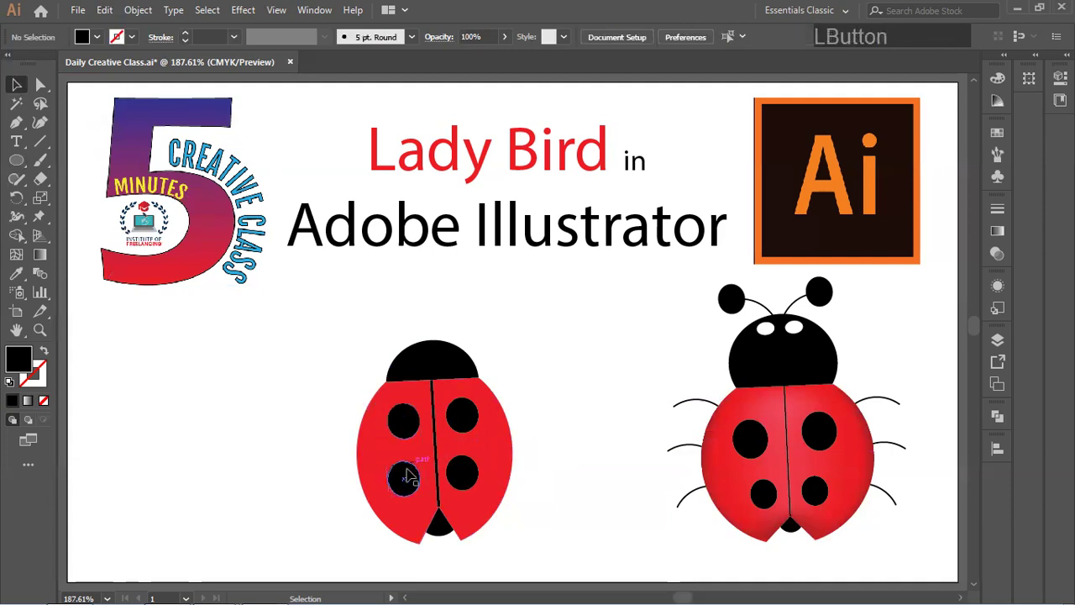
key("Right")
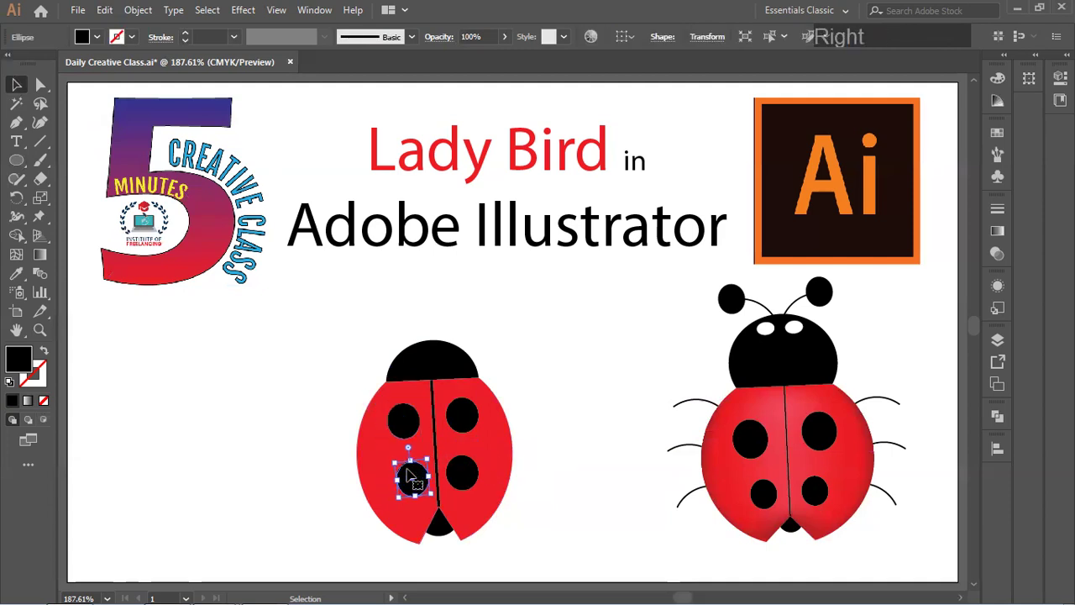
left_click(551, 455)
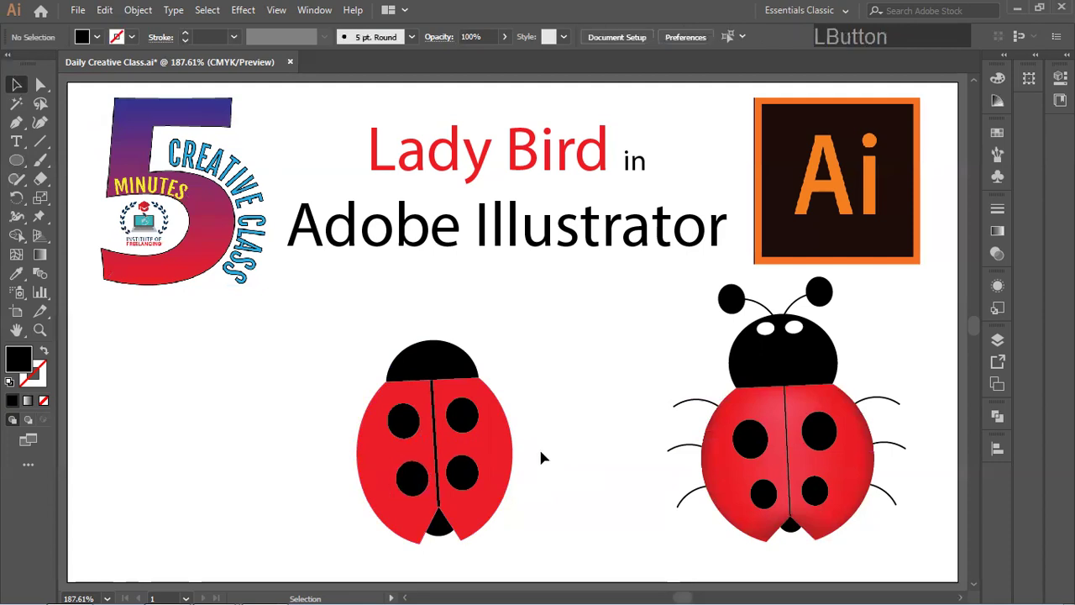
Step: Fine-tune the remaining spots with arrow-key nudges so four black spots sit beside the centre line
key("Left")
key("Right")
left_click(417, 434)
key("Left")
left_click(579, 429)
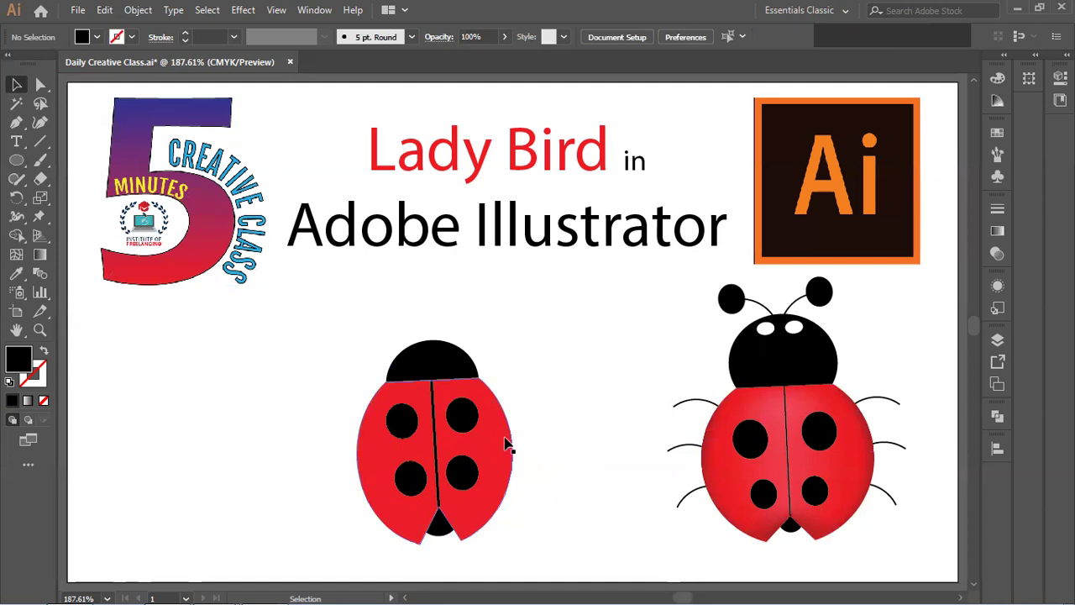
Step: Finish the first curved antenna with a black outline and send it behind the head
left_click(527, 432)
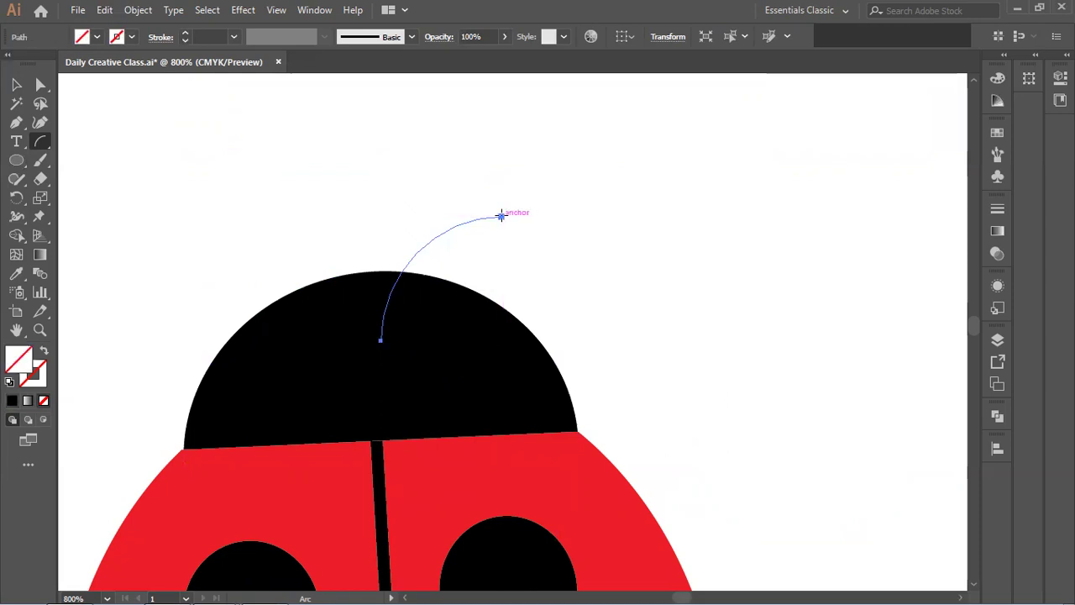
left_click(19, 87)
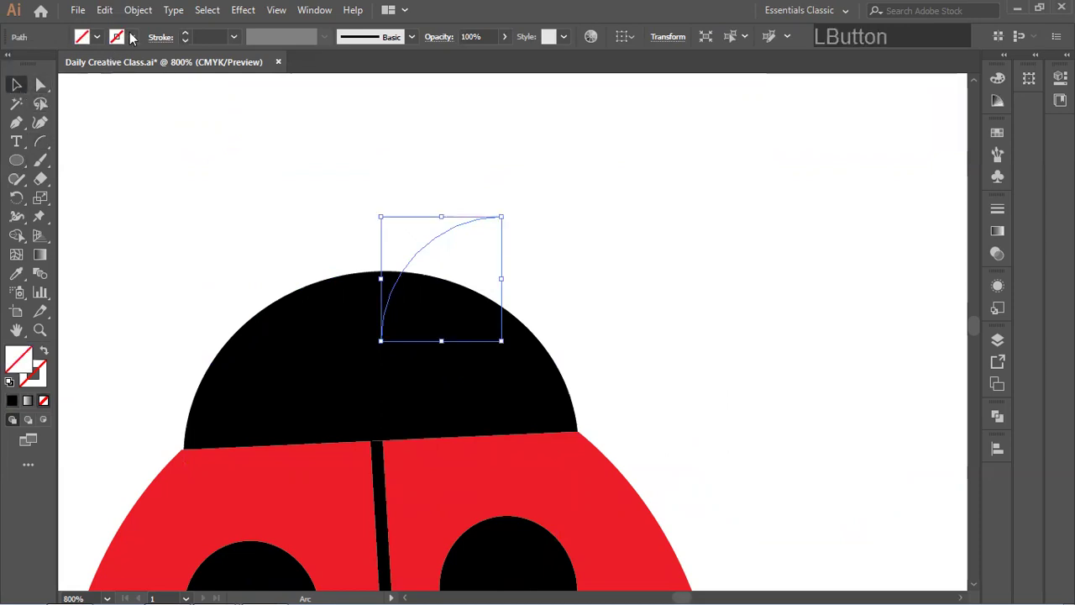
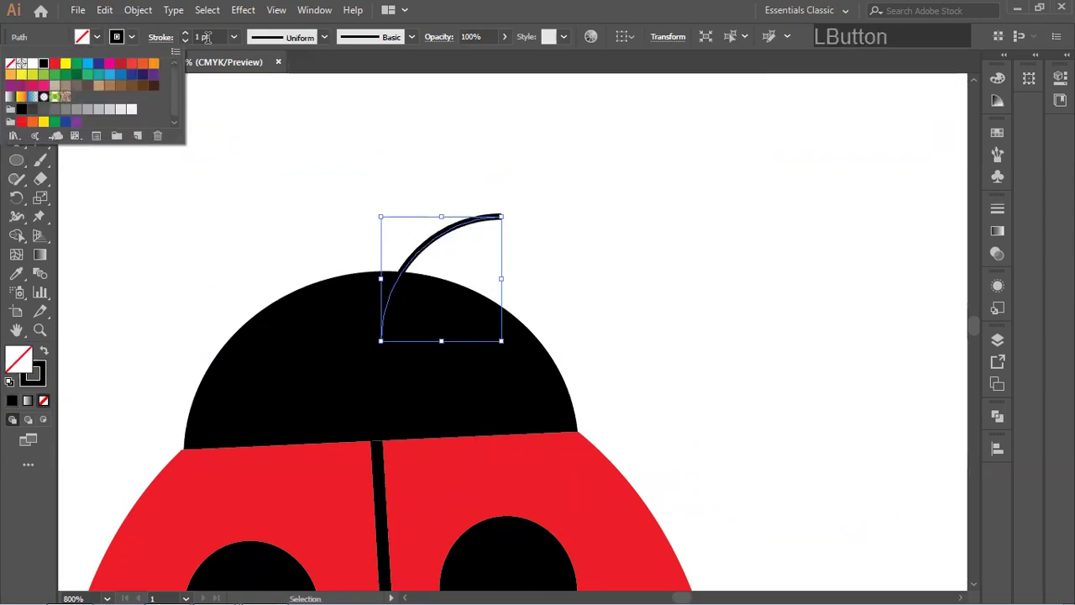
left_click(615, 209)
right_click(449, 236)
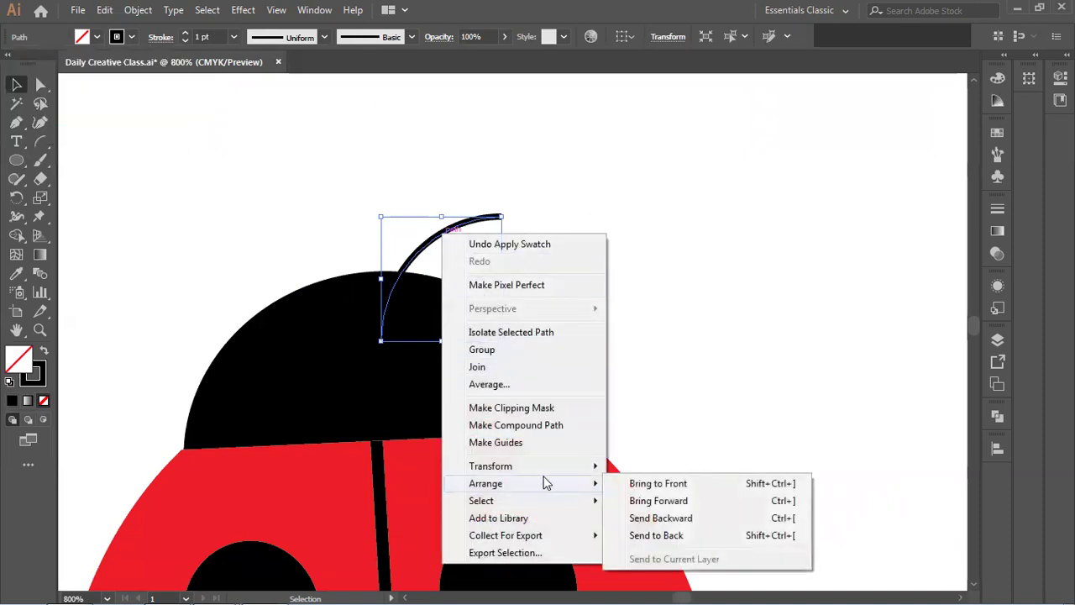
left_click(652, 381)
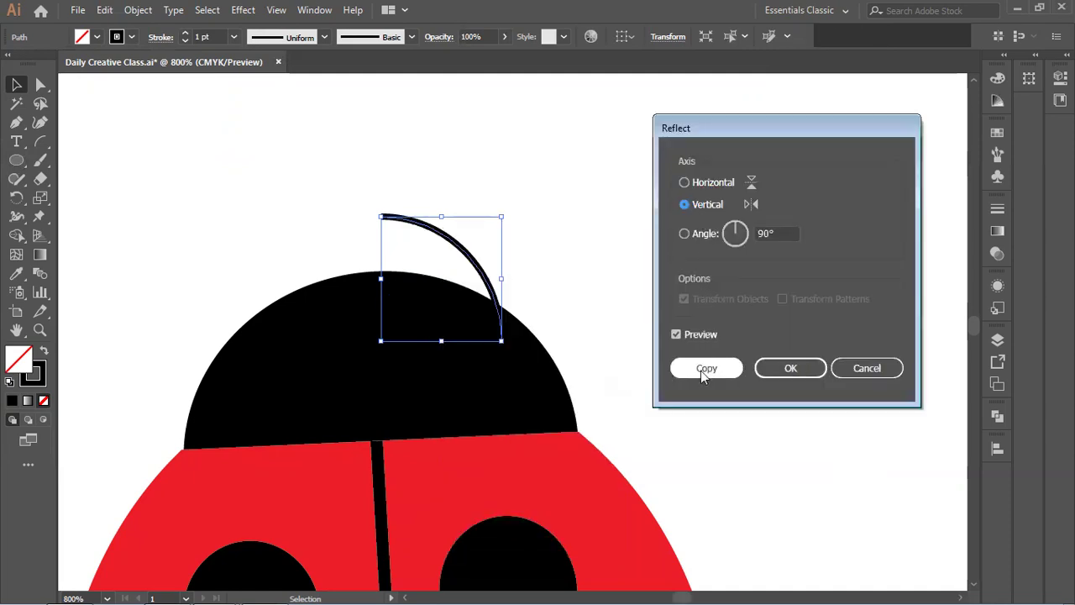
Step: Reflect a copy of the antenna to the left of the head and nudge the pair left to centre them
left_click(703, 375)
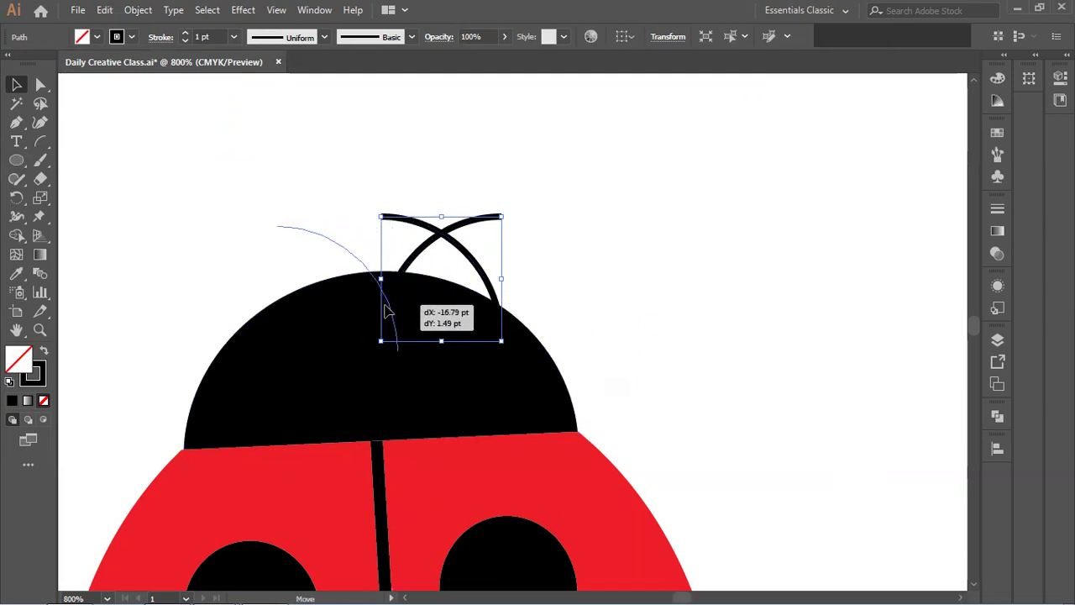
left_click(380, 308)
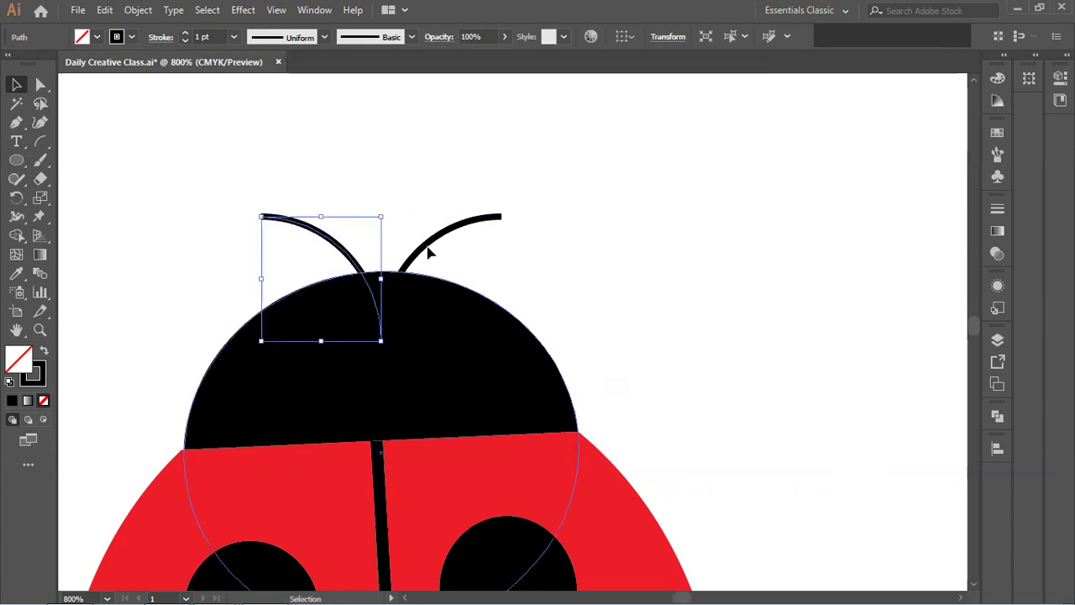
left_click(218, 218)
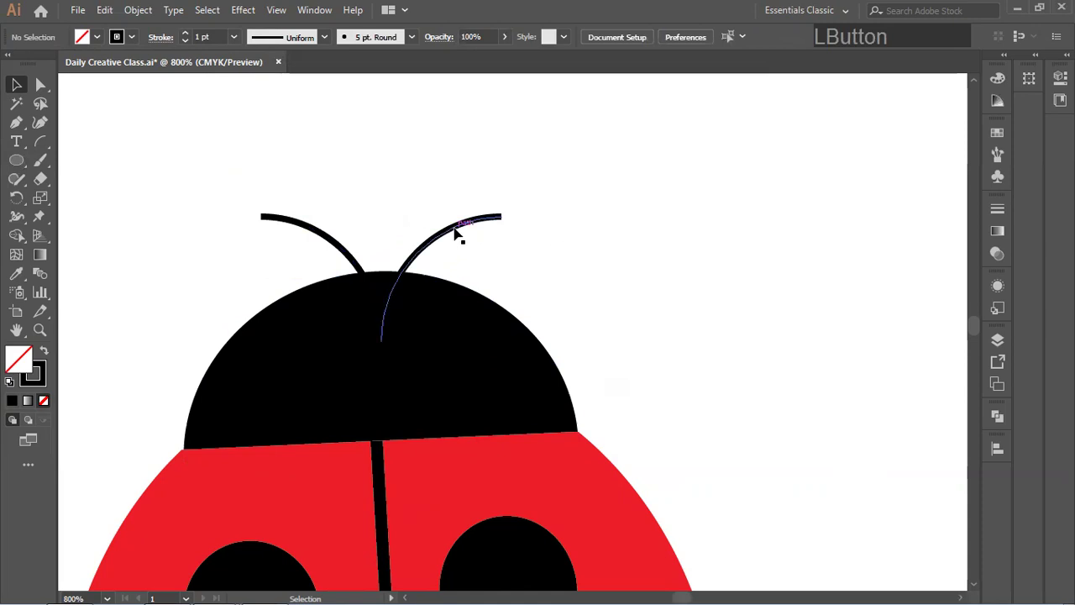
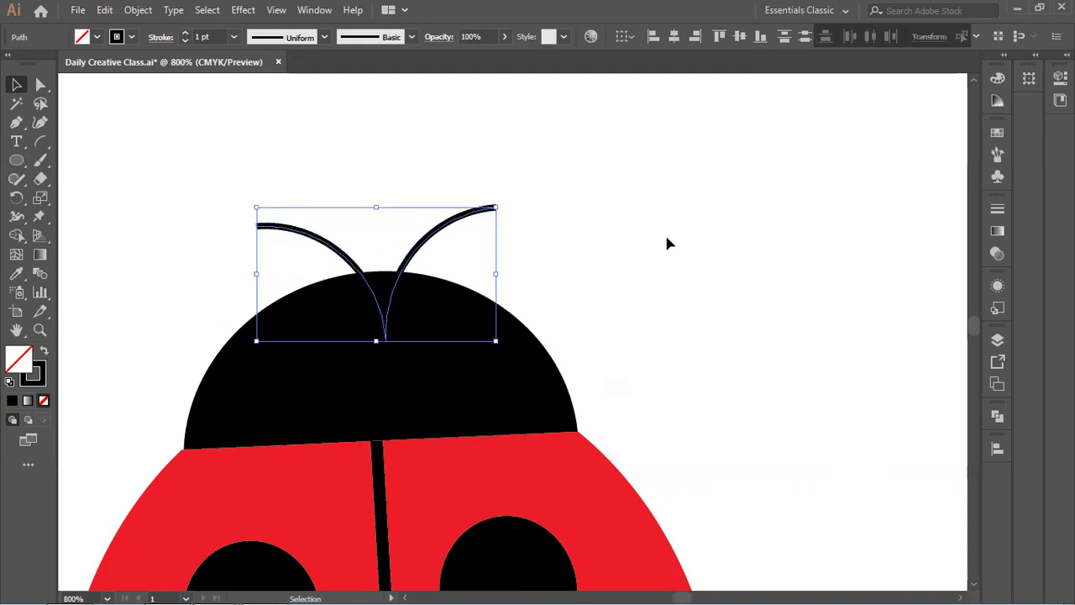
key("Left")
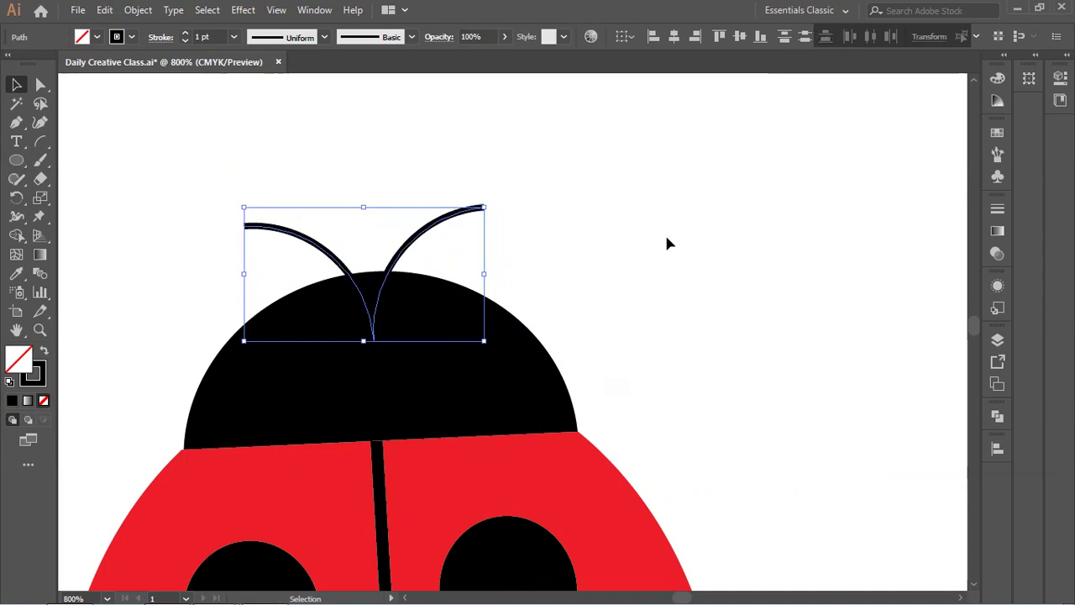
Step: Duplicate a lower body spot, shrink it and set it as a ball on the right antenna tip
left_click(669, 245)
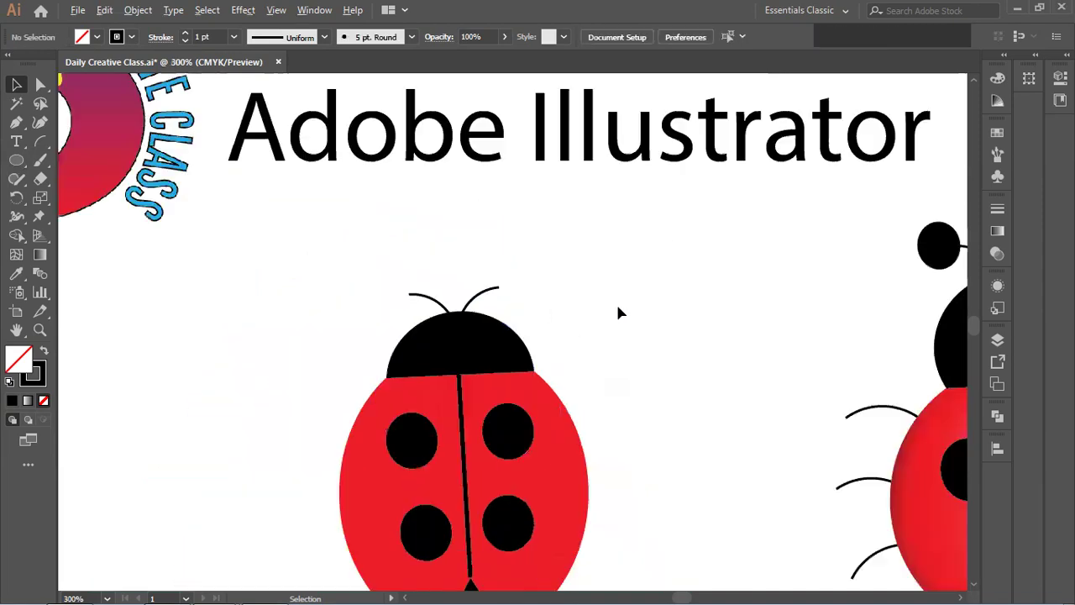
left_click(163, 89)
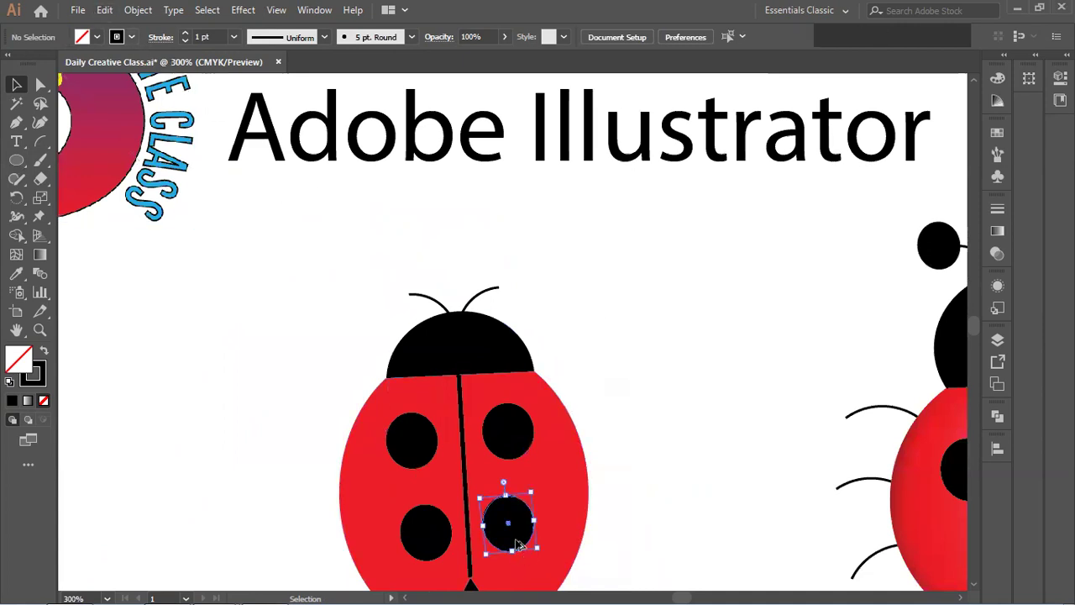
left_click(584, 355)
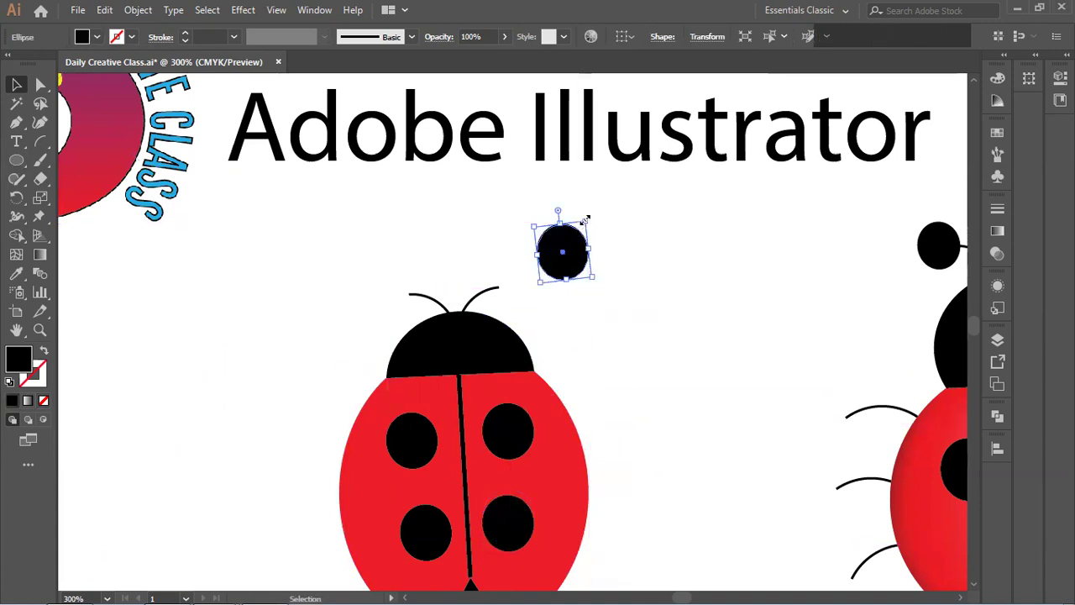
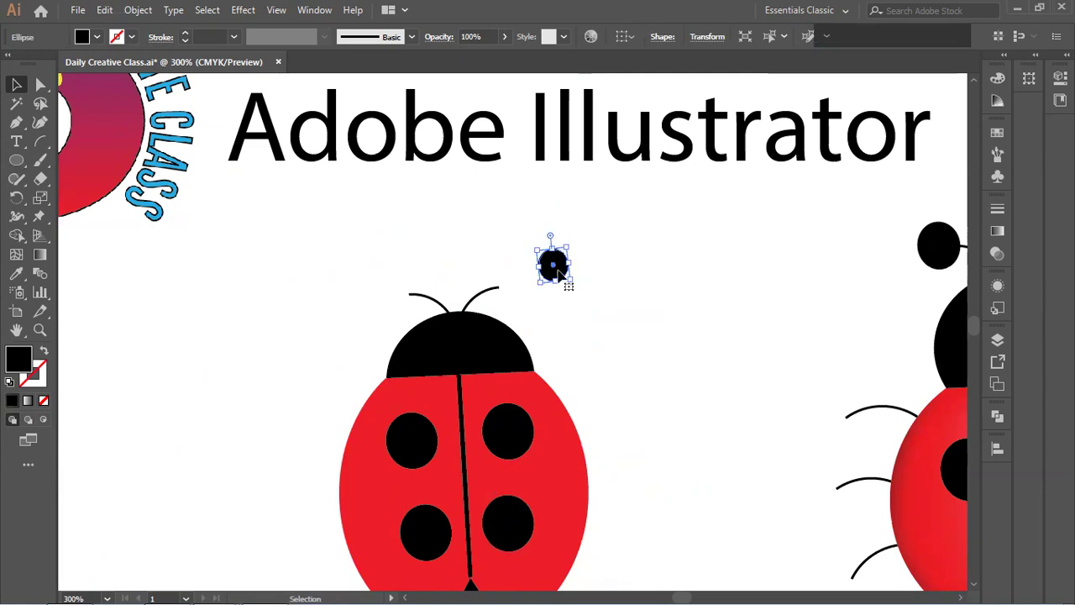
left_click(538, 279)
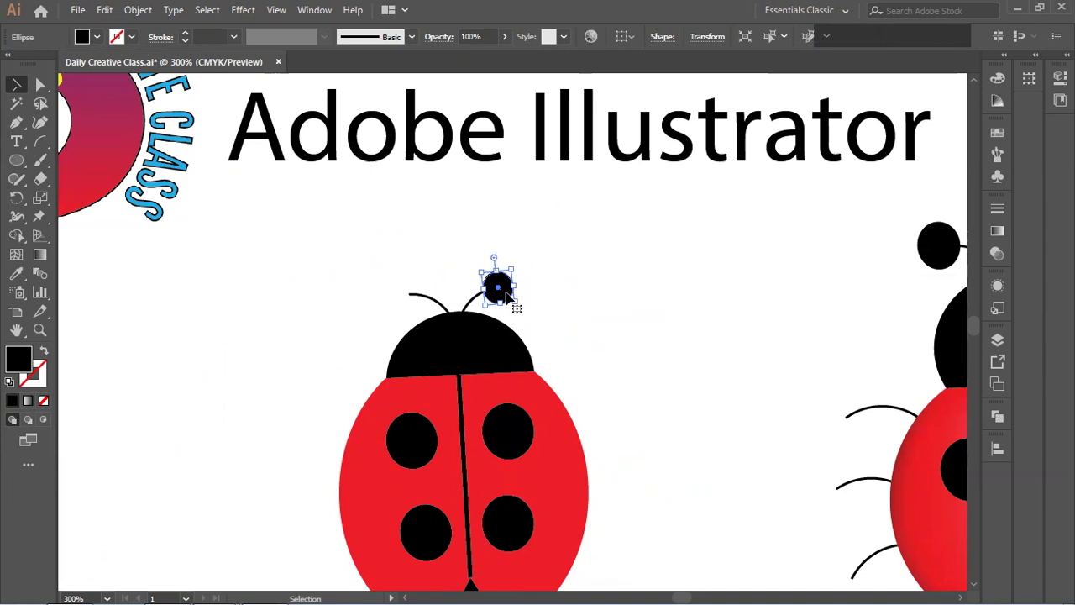
Step: Copy the ball onto the left antenna tip so both antennae end in black balls
left_click(513, 291)
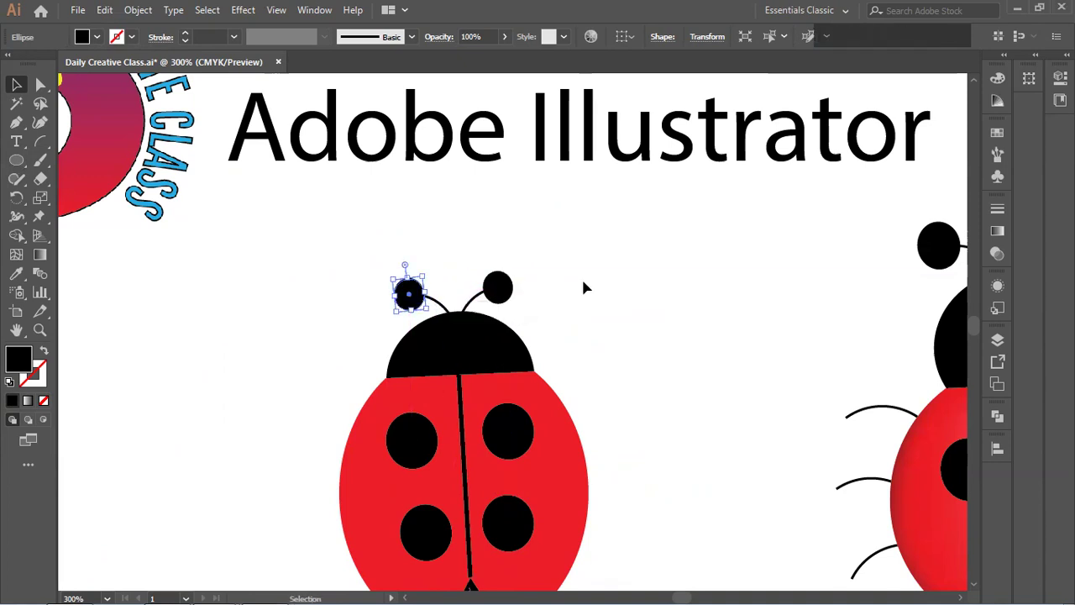
left_click(579, 298)
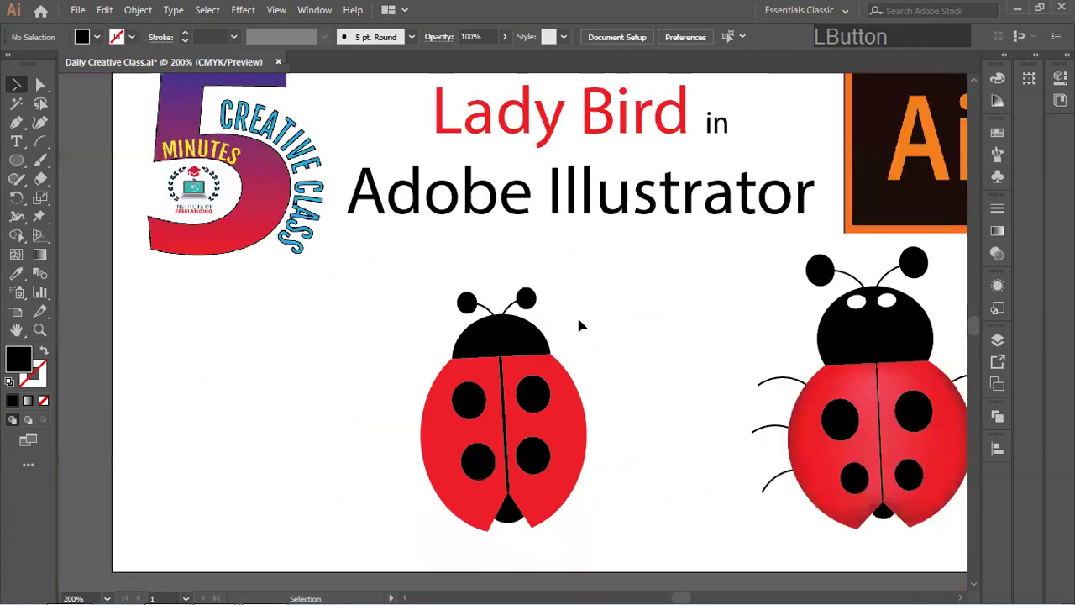
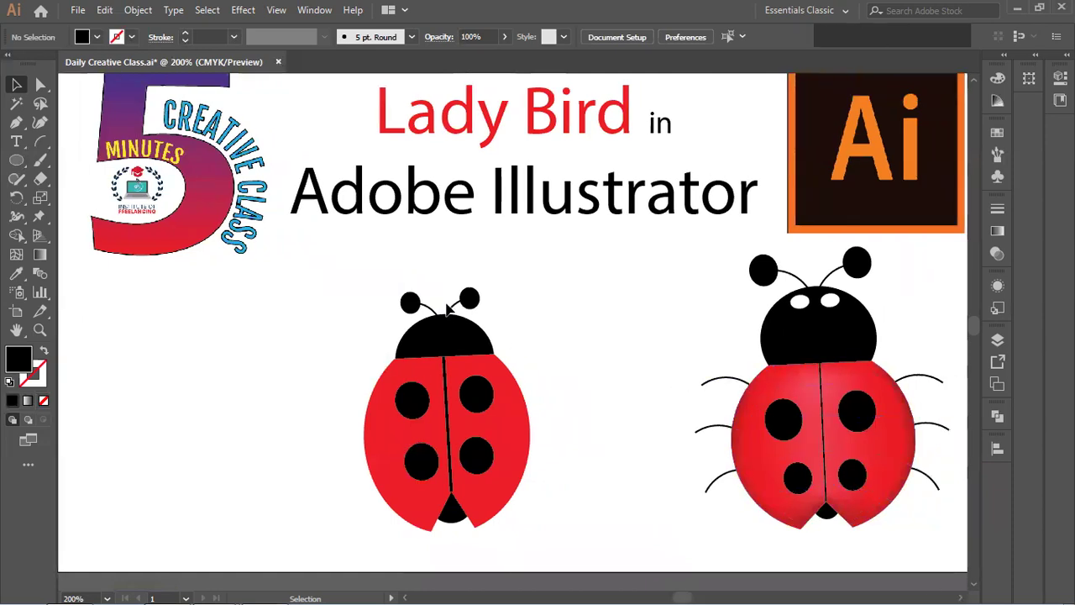
left_click(458, 304)
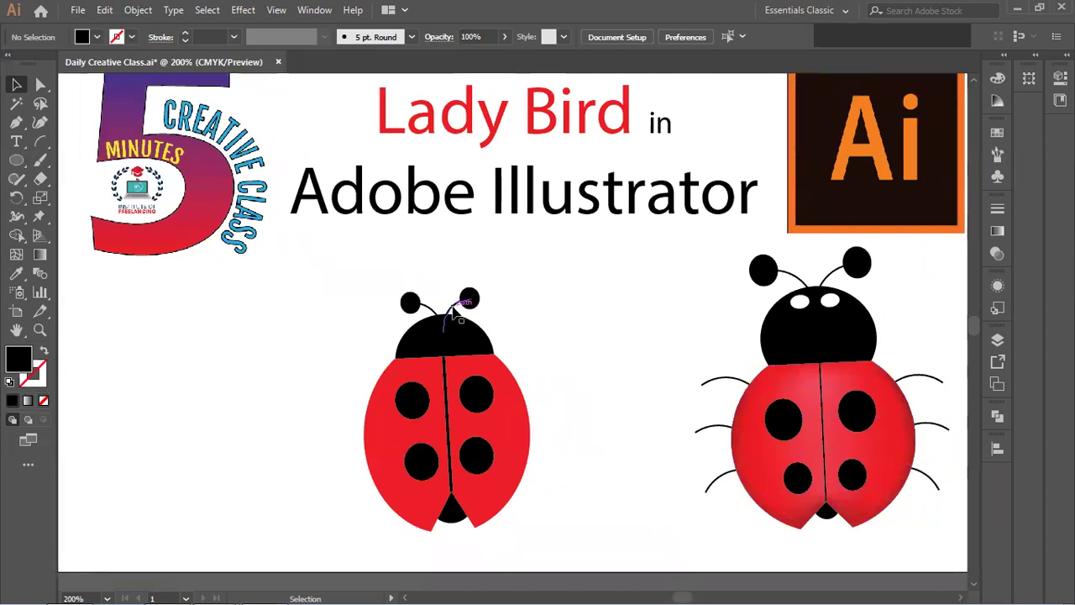
Step: Duplicate antenna copies as three curved legs down the body's right side and send them behind it
left_click(460, 308)
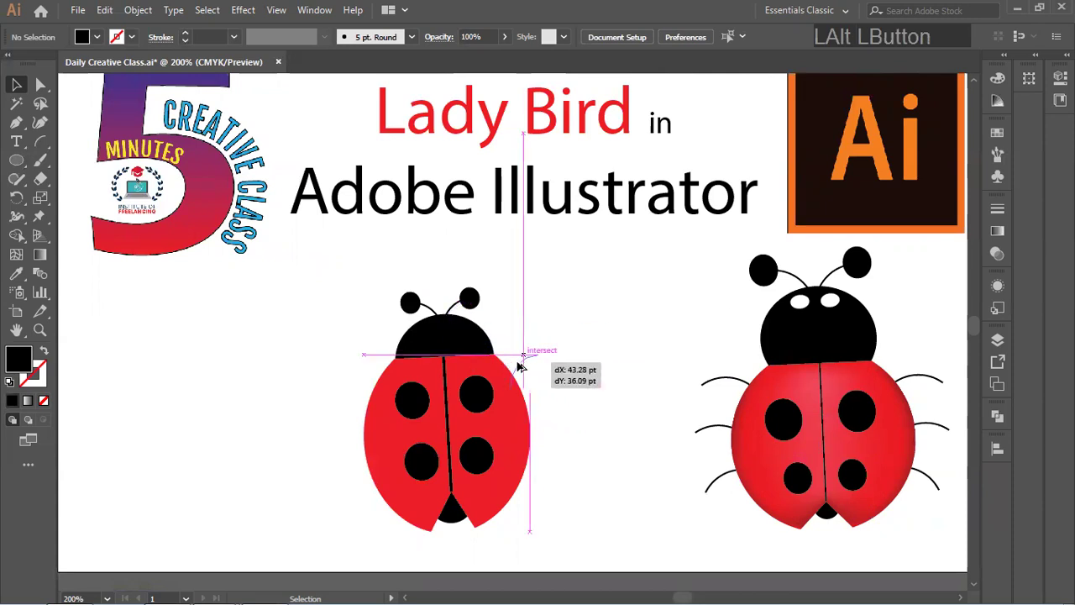
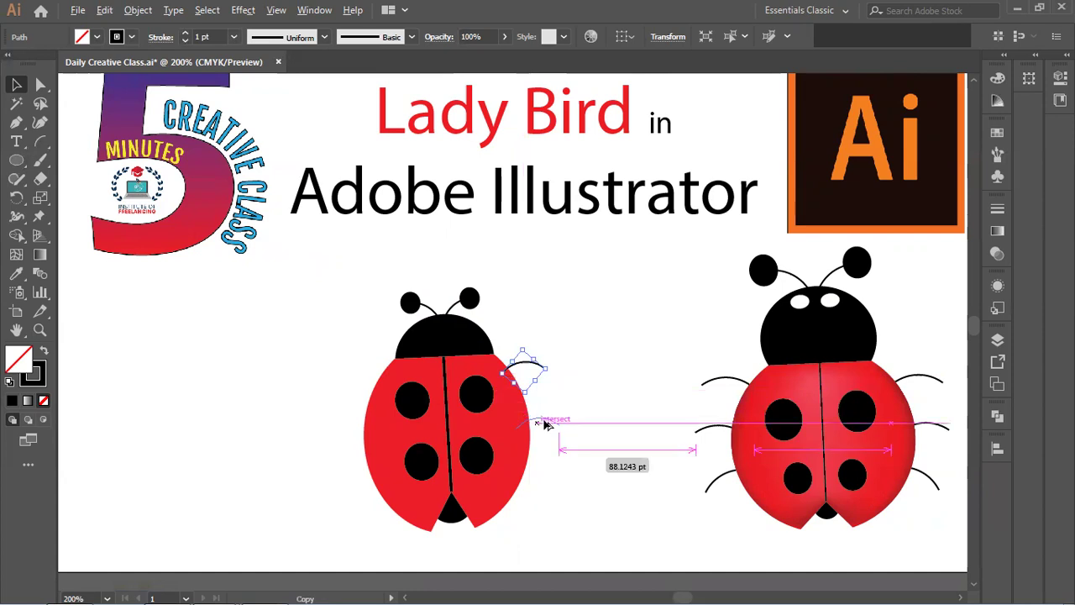
key("ctrl+d")
left_click(553, 473)
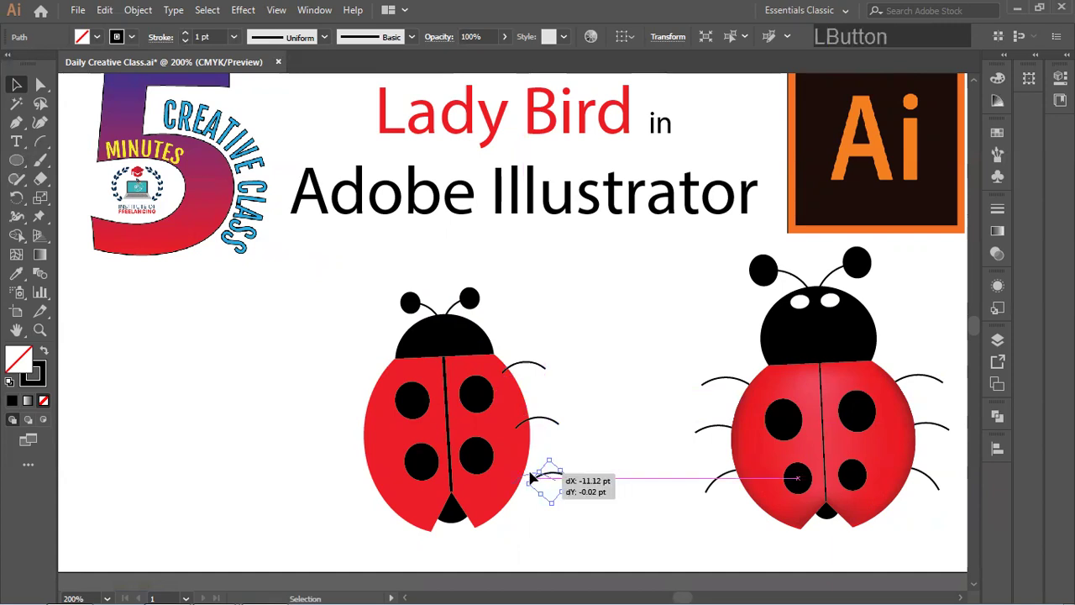
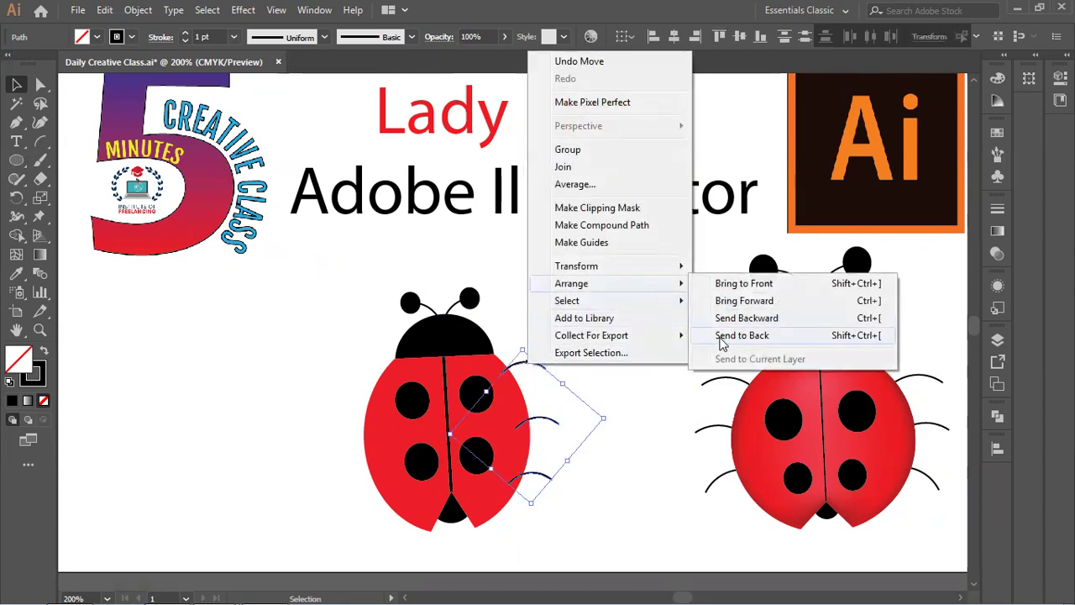
left_click(725, 337)
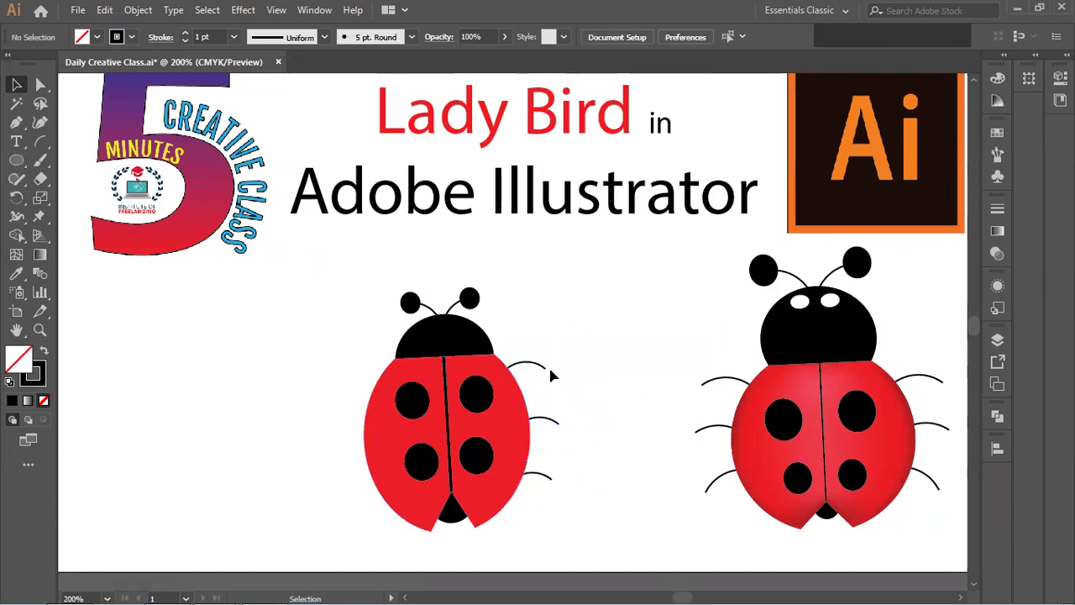
left_click(547, 473)
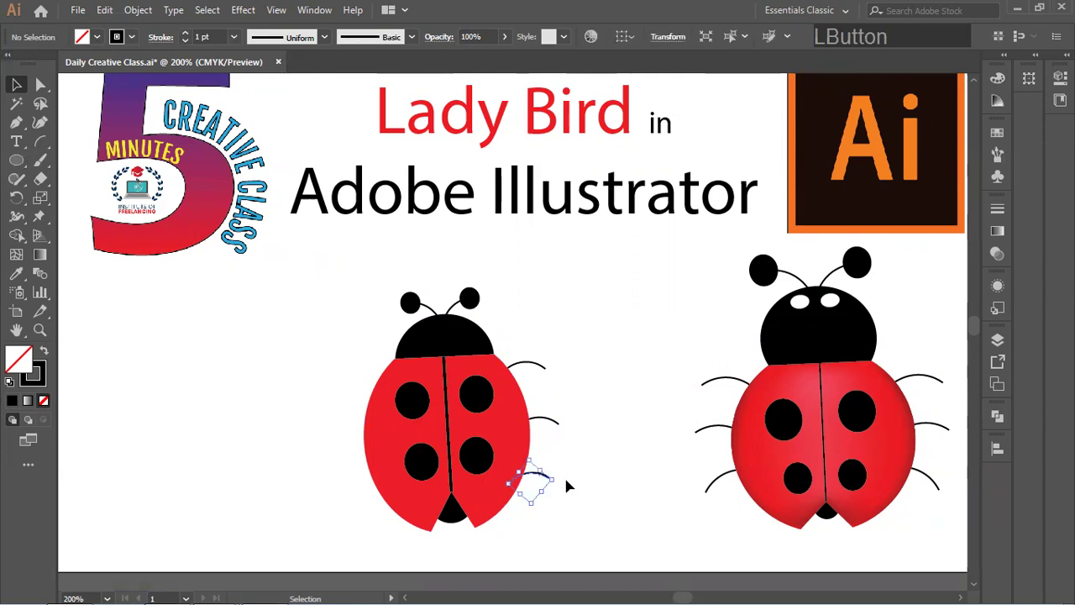
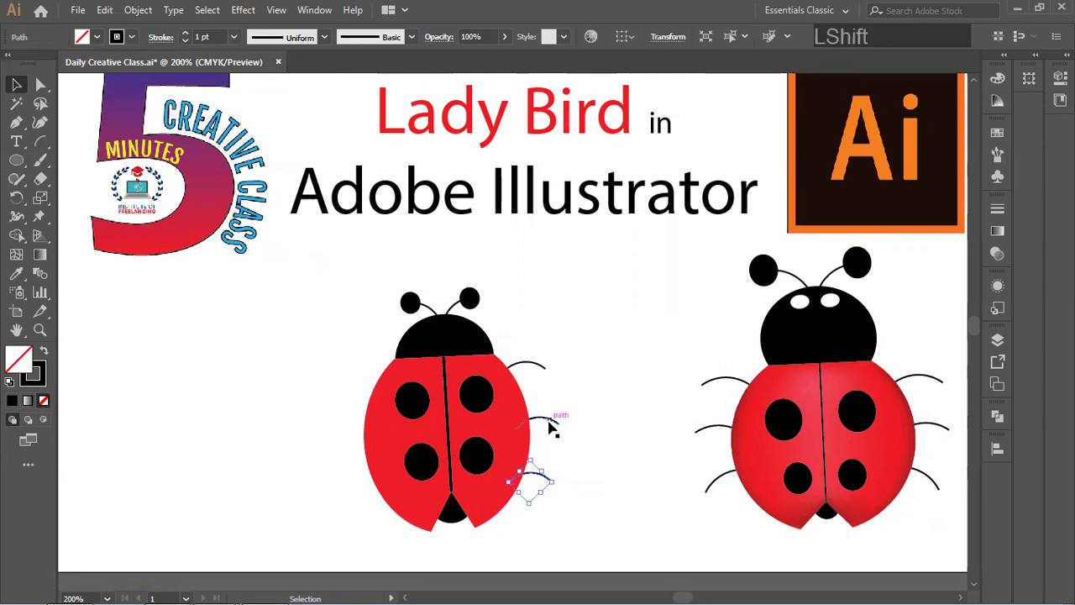
left_click(553, 416)
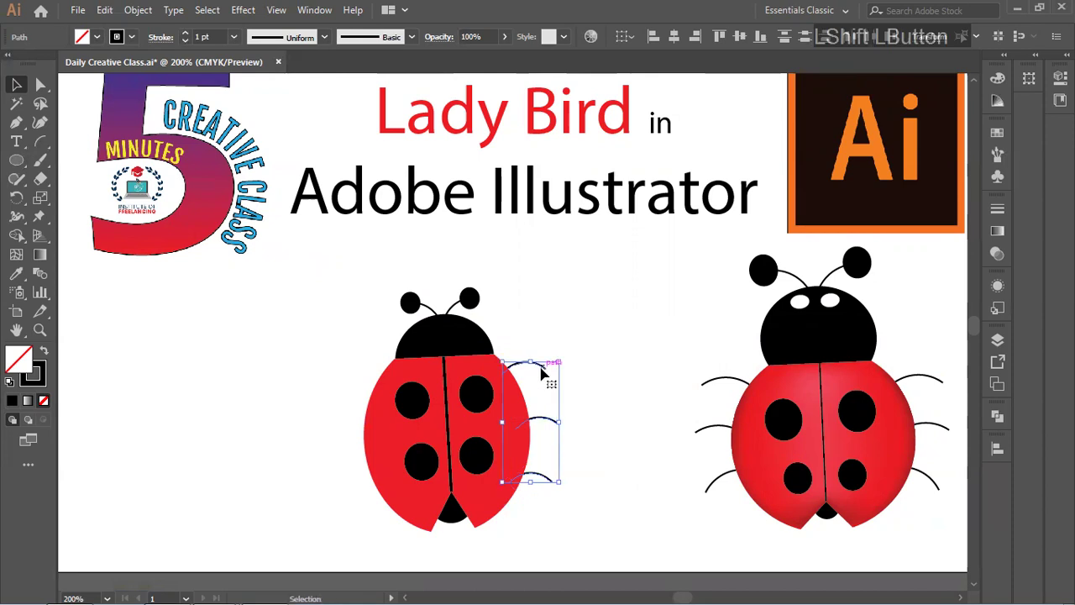
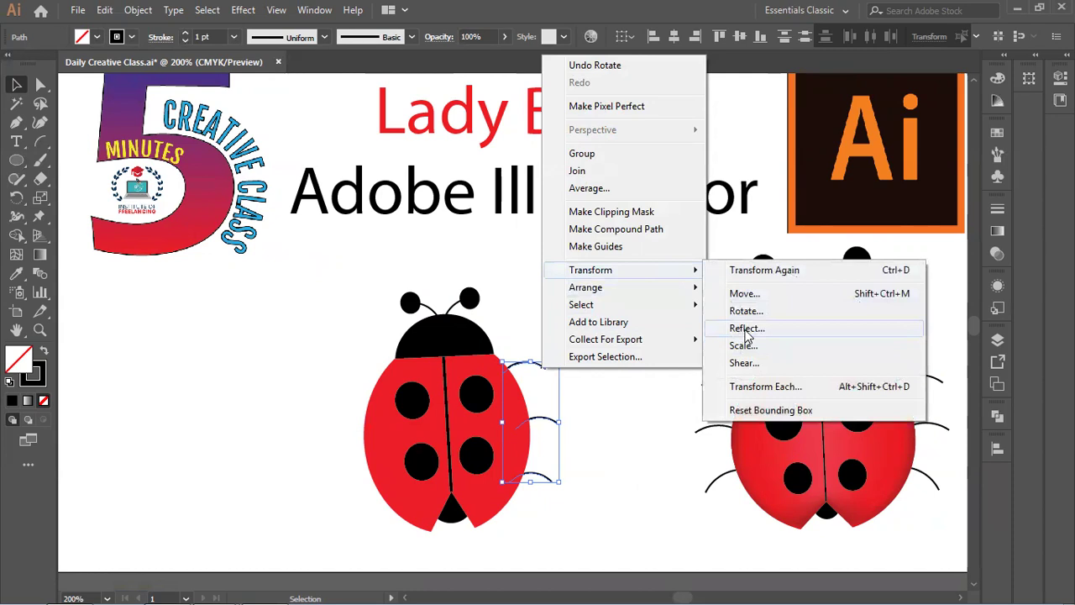
left_click(752, 328)
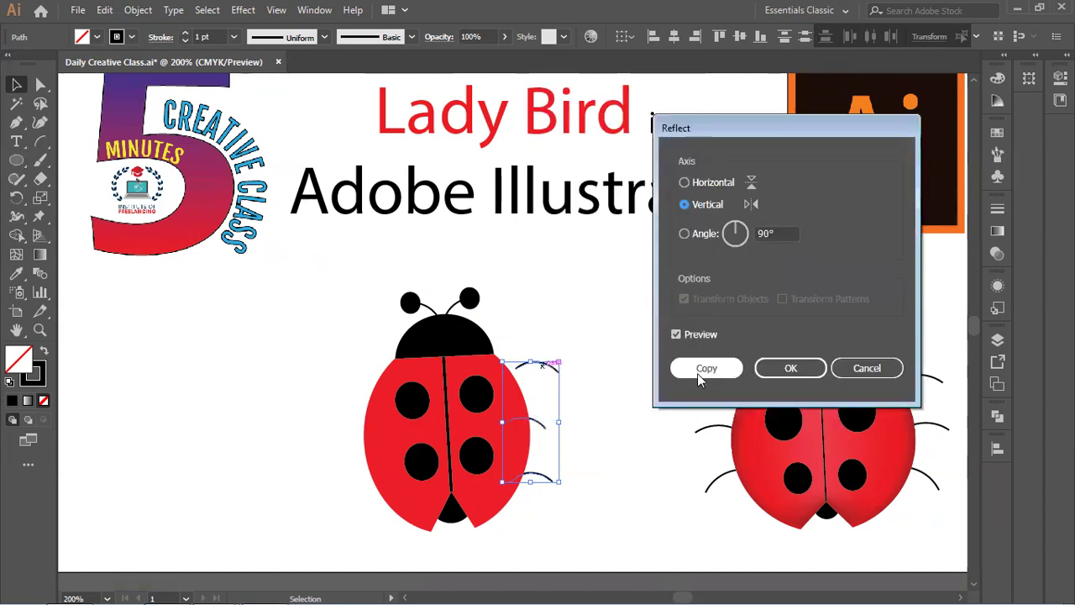
left_click(698, 373)
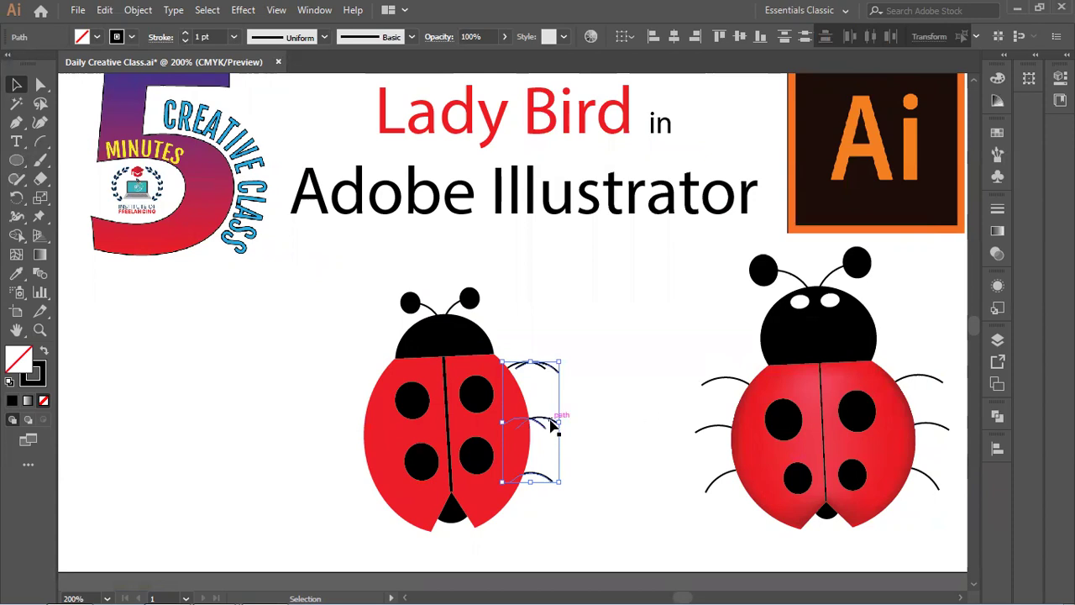
left_click(556, 420)
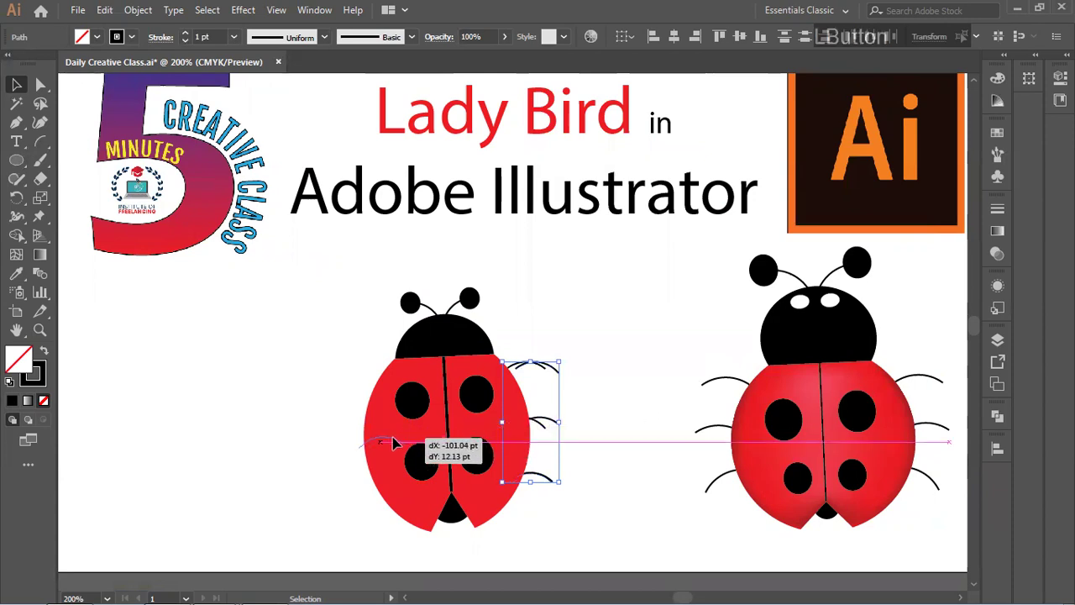
key("ctrl+z")
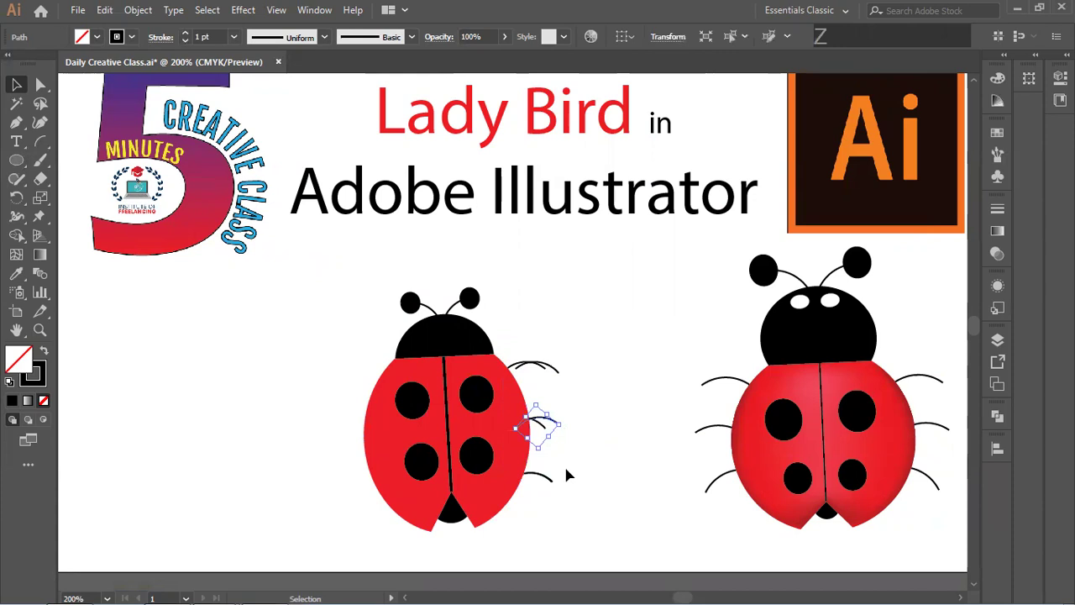
left_click(572, 467)
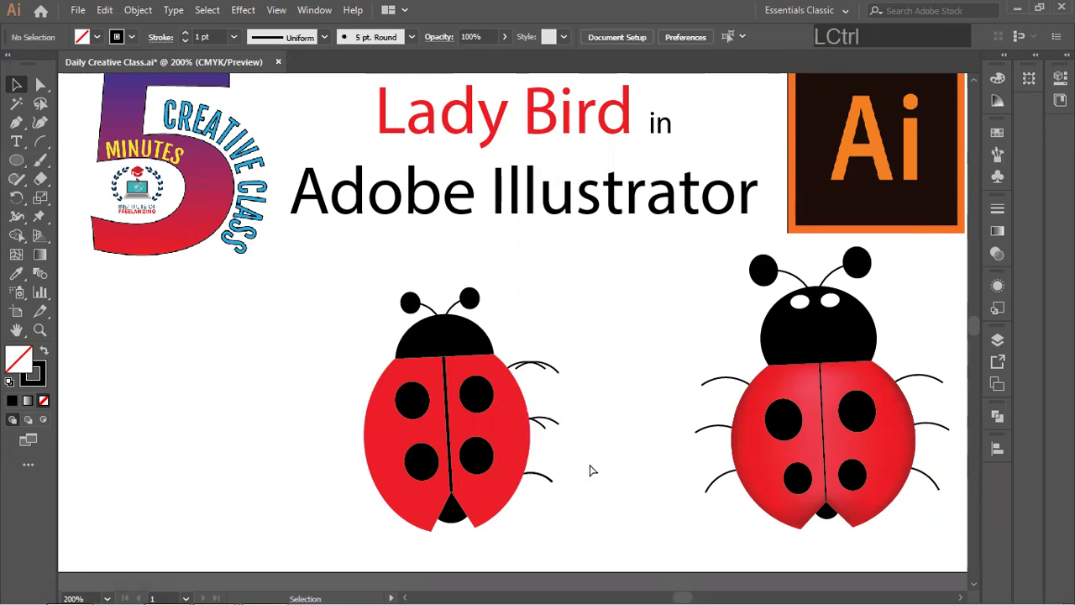
key("ctrl+z")
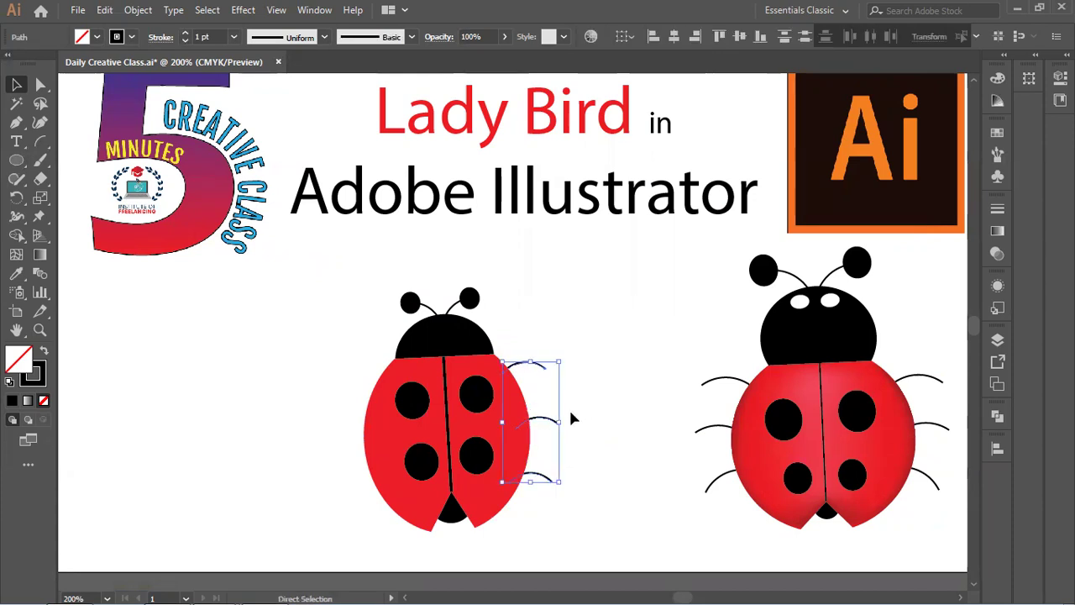
right_click(551, 416)
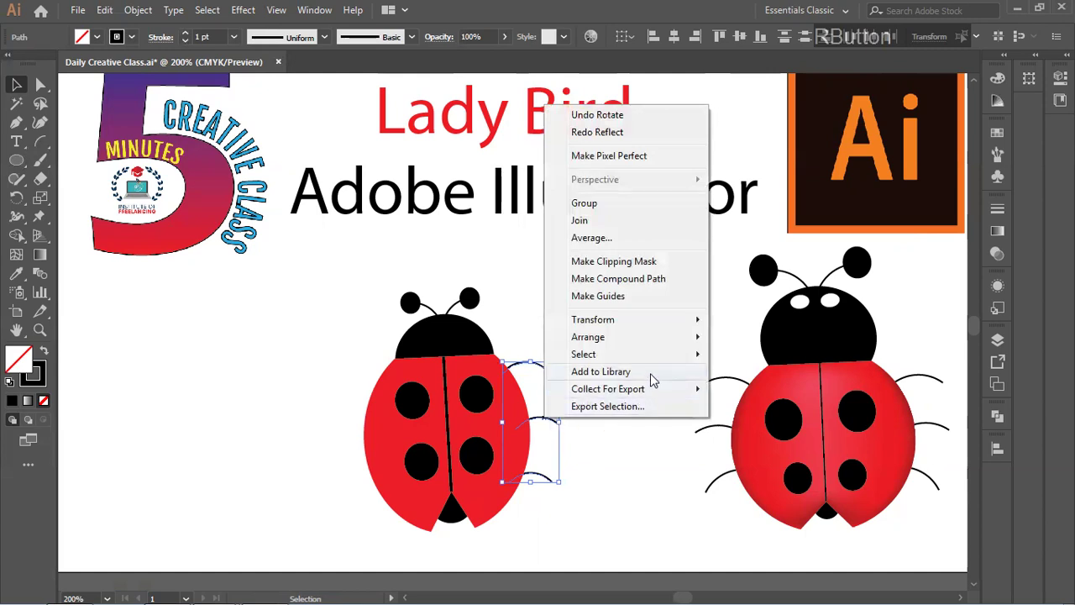
left_click(754, 379)
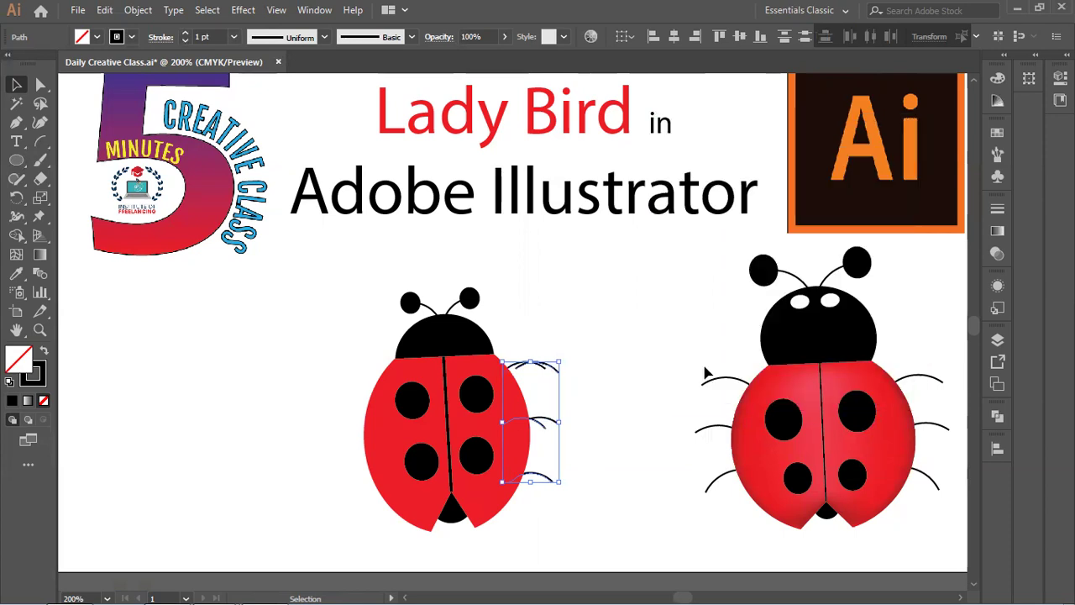
left_click(556, 418)
key("ctrl+z")
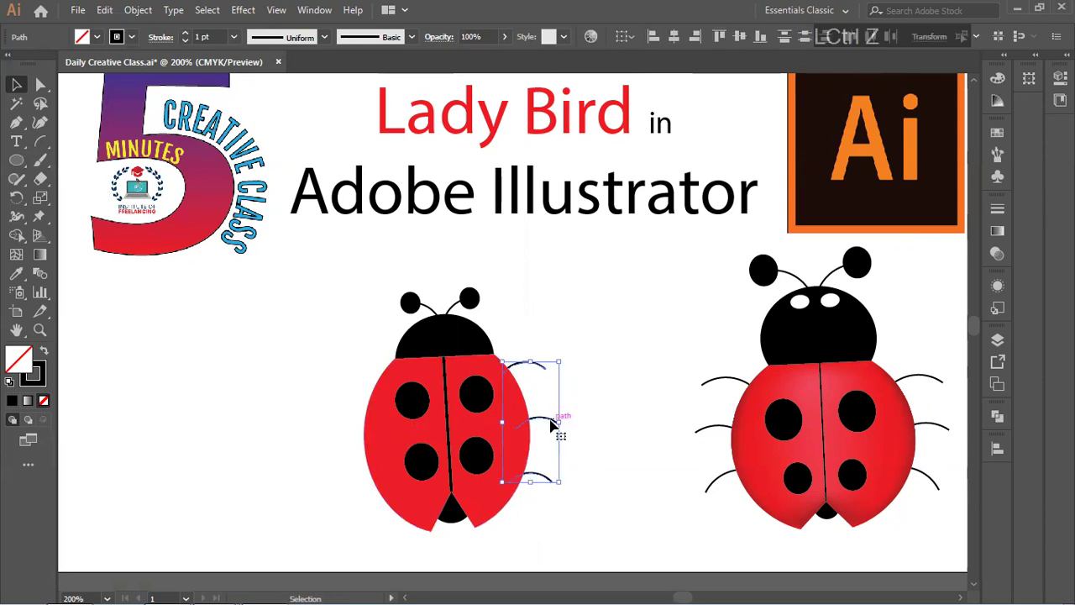
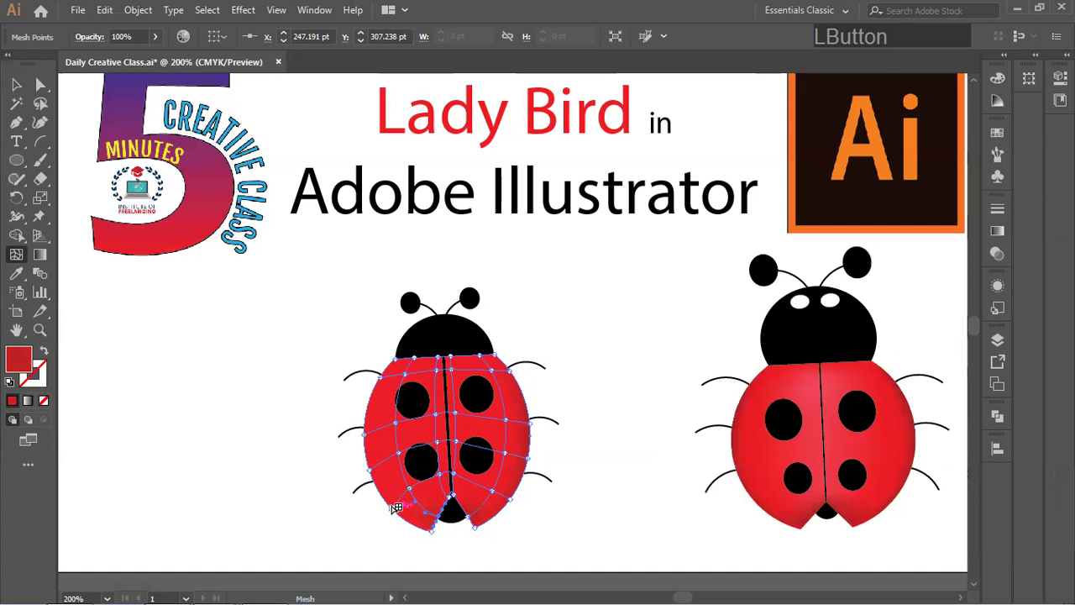
Step: Pick a lighter pinkish red in the Color Picker and apply it to the selected mesh points as highlights
left_click(22, 359)
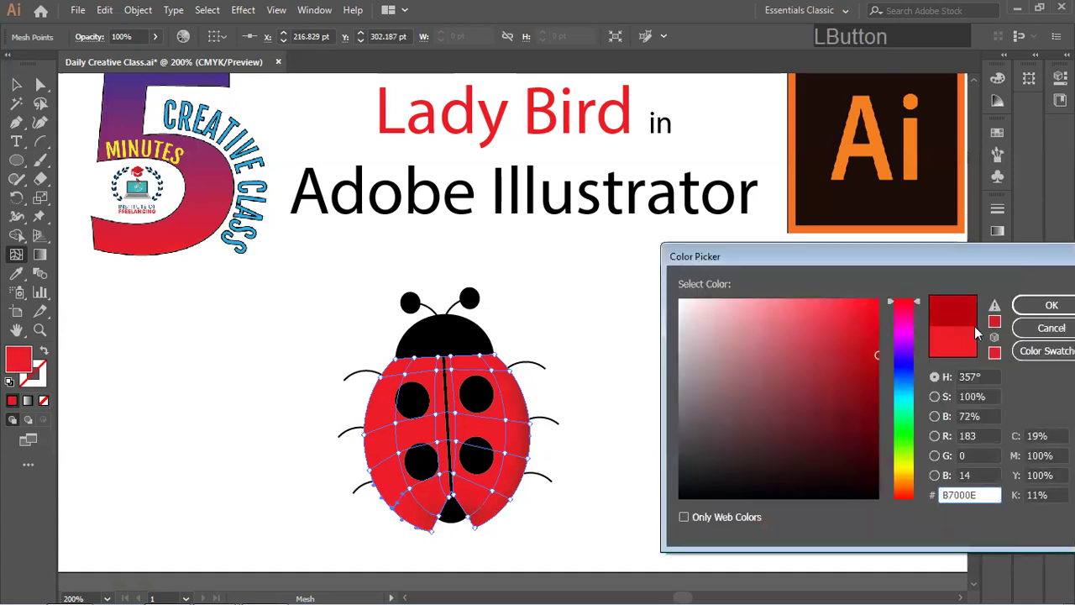
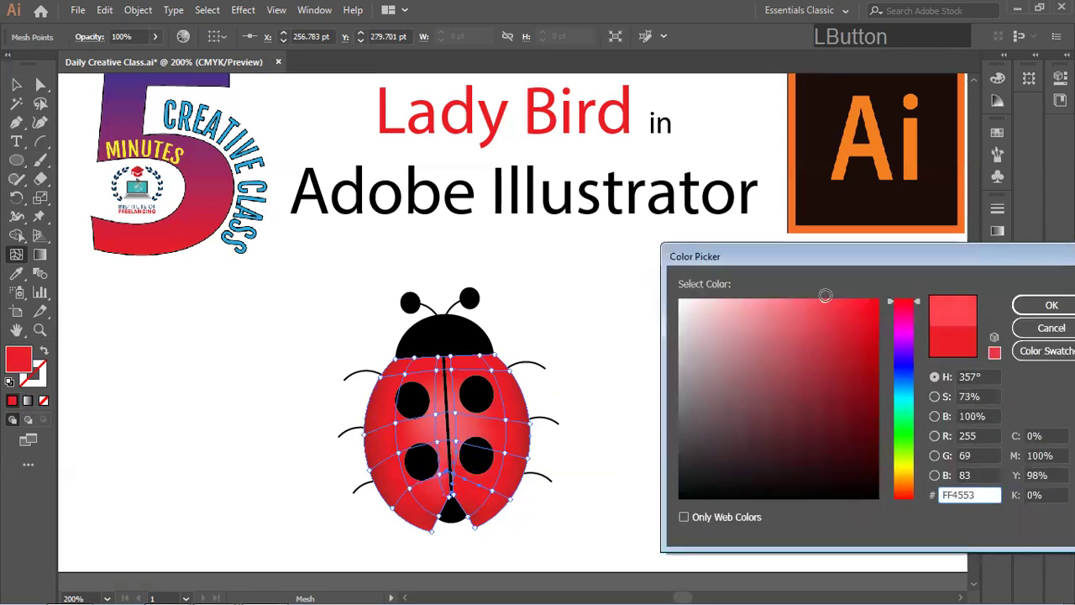
left_click(1029, 304)
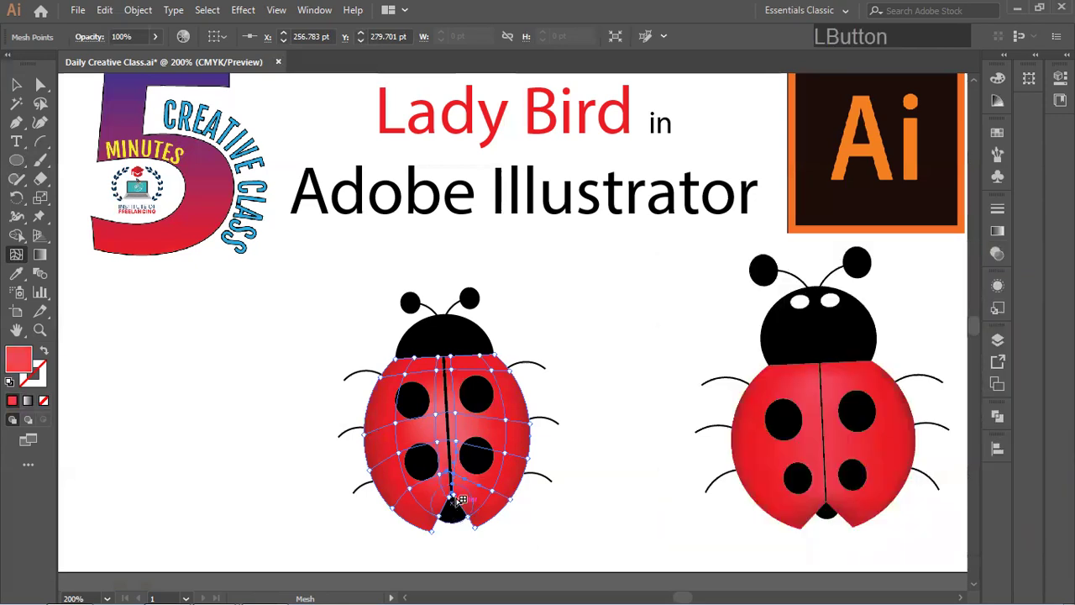
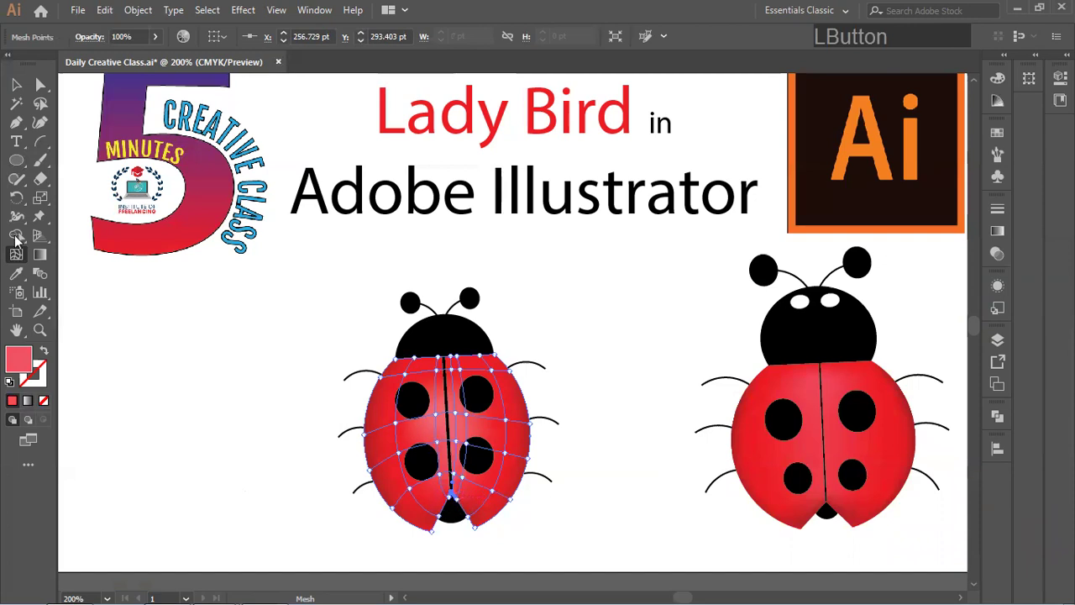
Step: Deselect the ladybird body and zoom in on the left ladybird to view the finished result
left_click(12, 90)
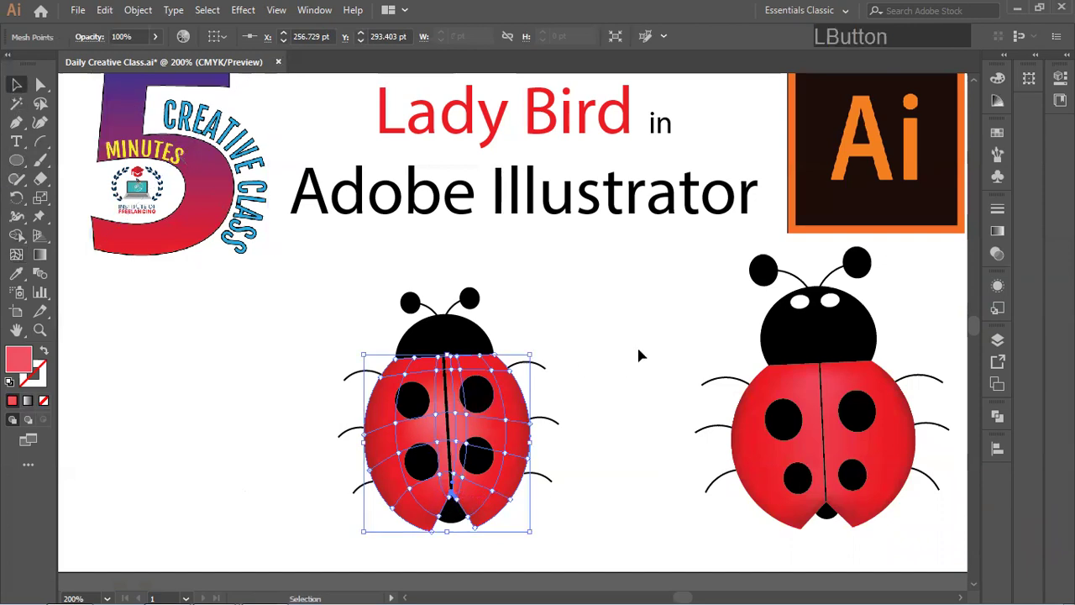
left_click(645, 350)
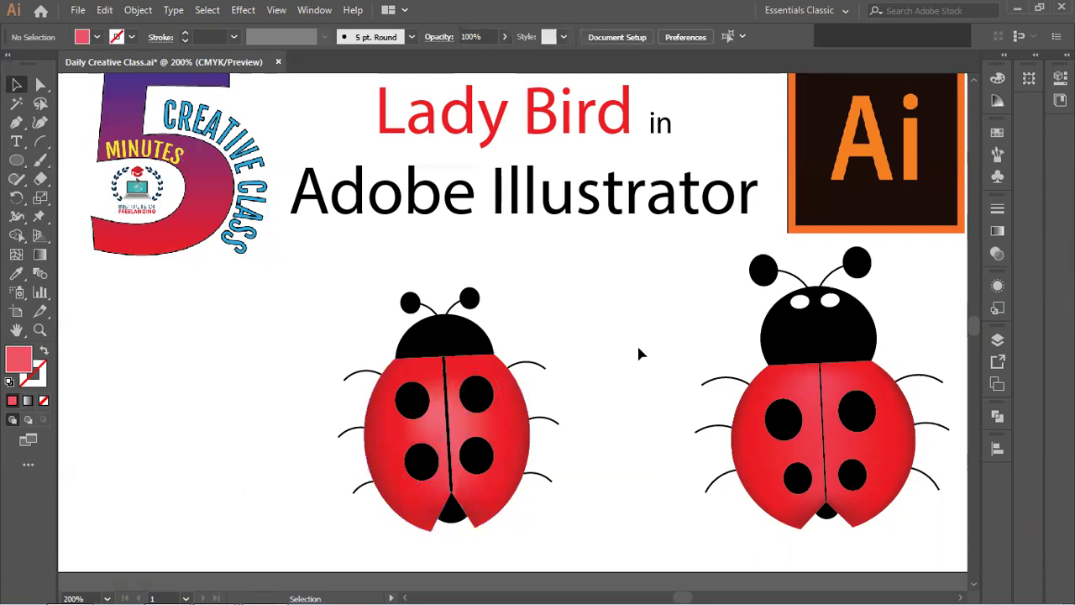
key("z")
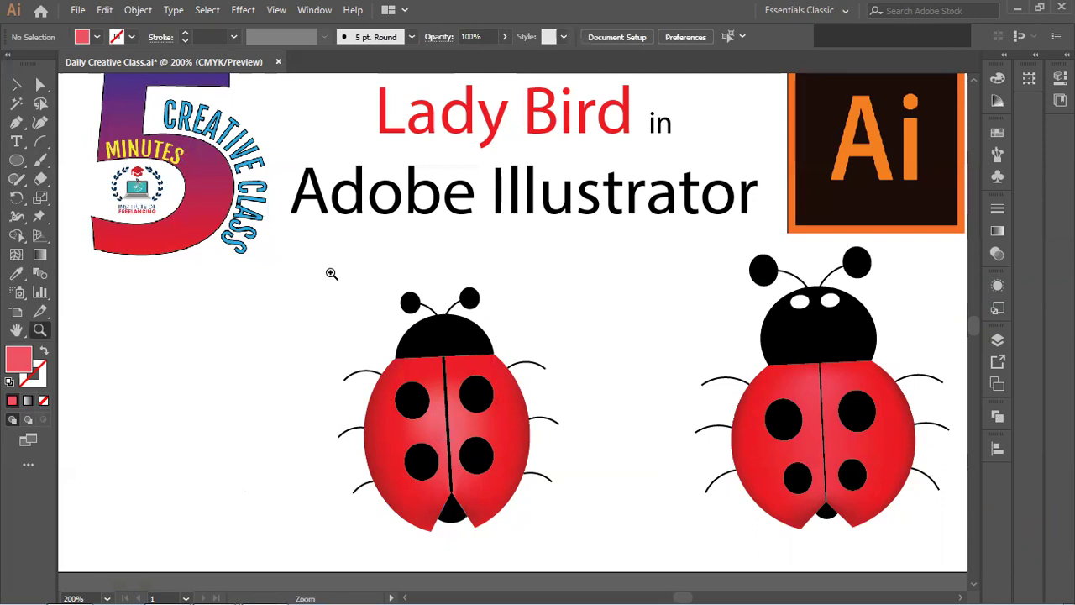
left_click(305, 192)
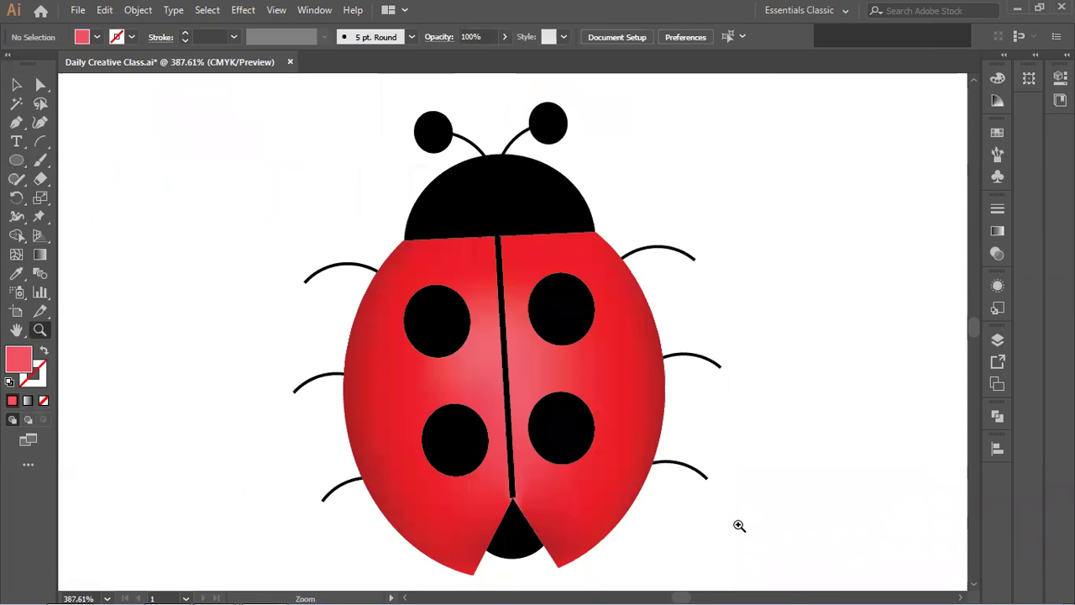
left_click(9, 79)
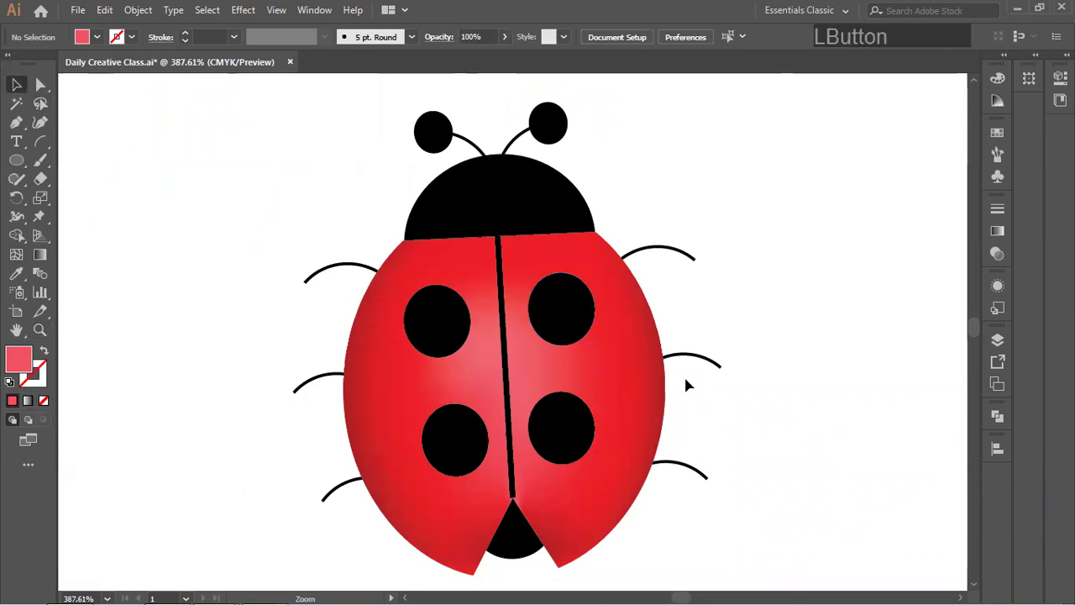